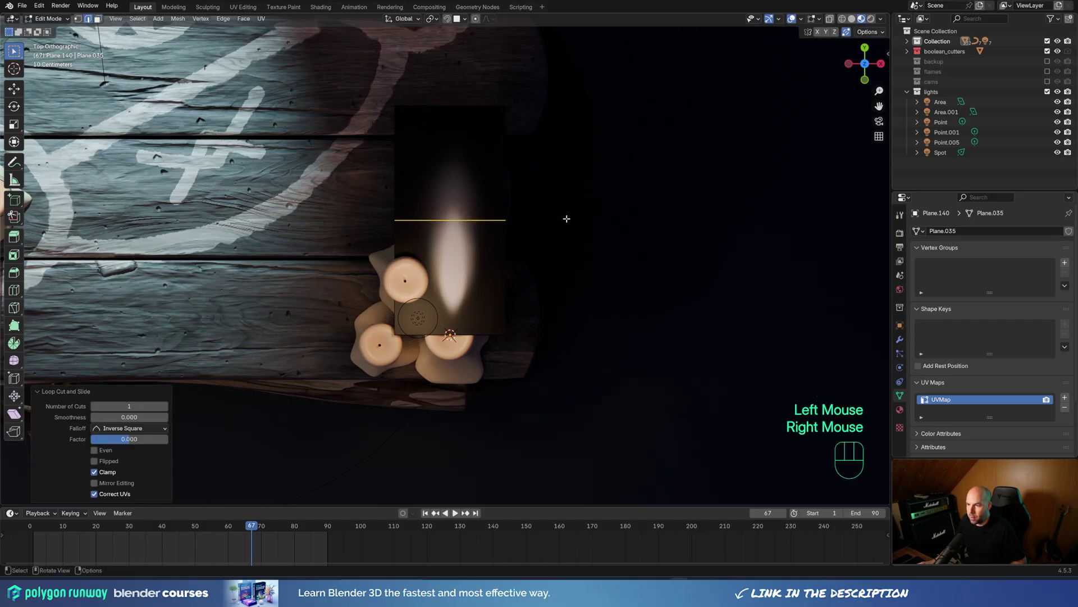
Step: Select the whole flame plane and subdivide it twice into a fine grid of faces
key(a)
drag(485, 198, 451, 212)
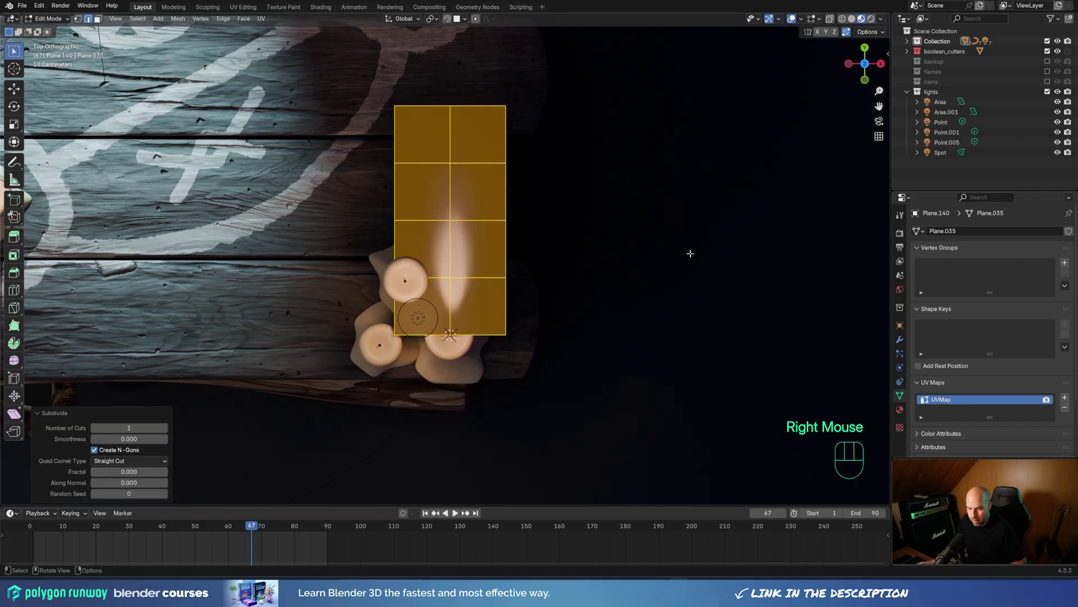
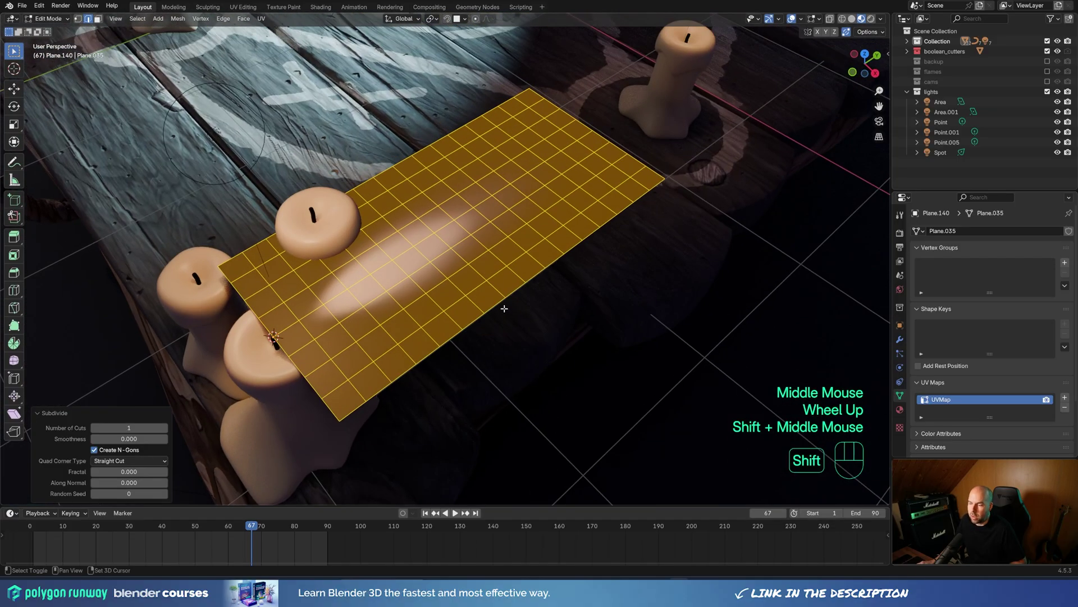
key(shift+r)
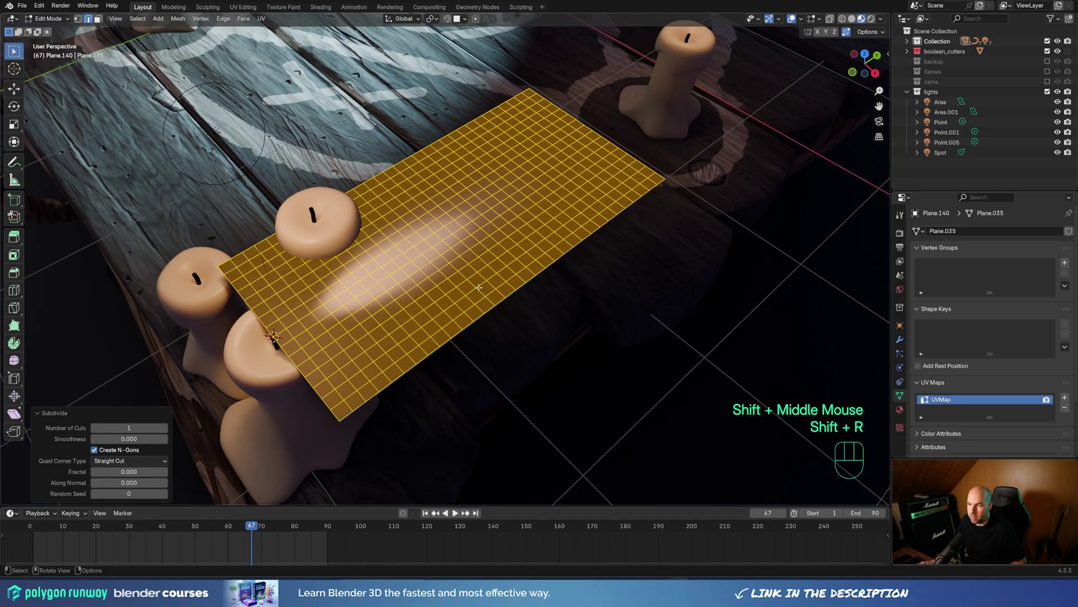
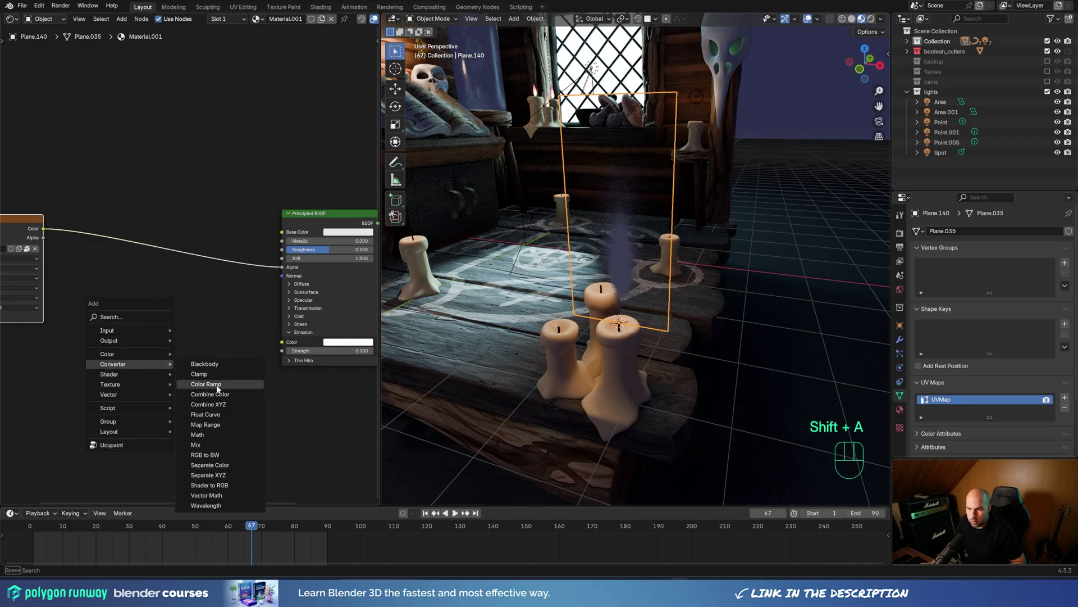
Step: Add a Color Ramp between the flame image colour and the Emission Color, strength 1.5
click(120, 302)
drag(42, 232, 118, 378)
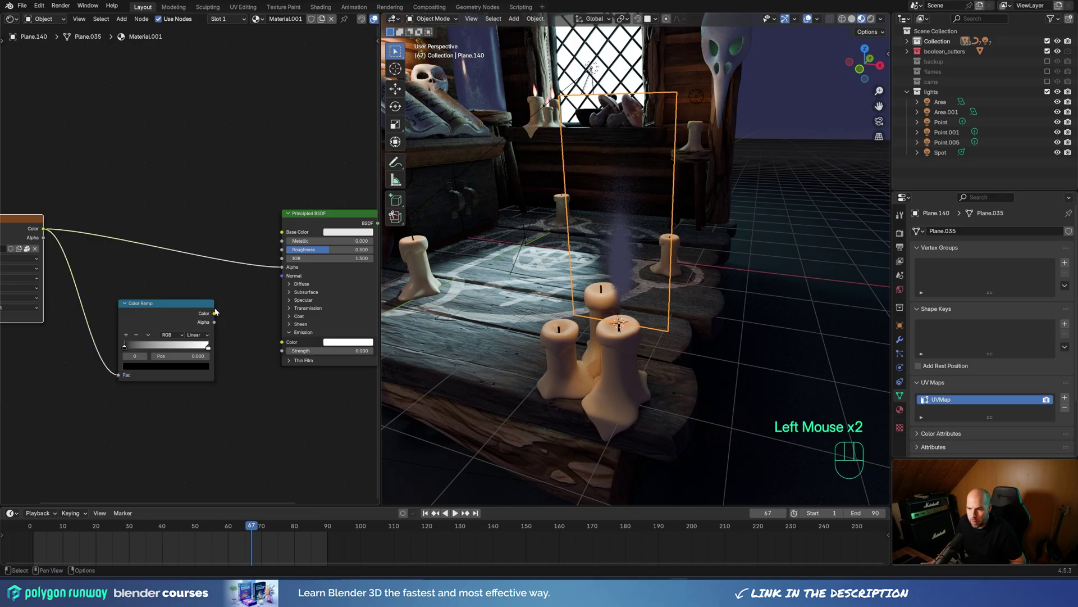
drag(217, 315, 282, 344)
scroll(up, 3)
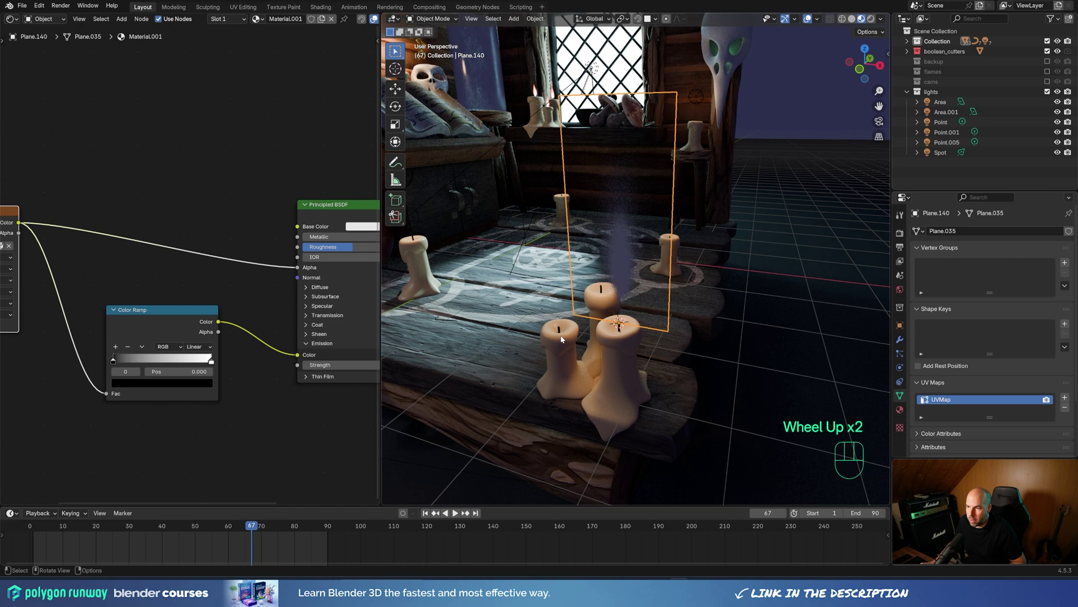
middle_click(273, 290)
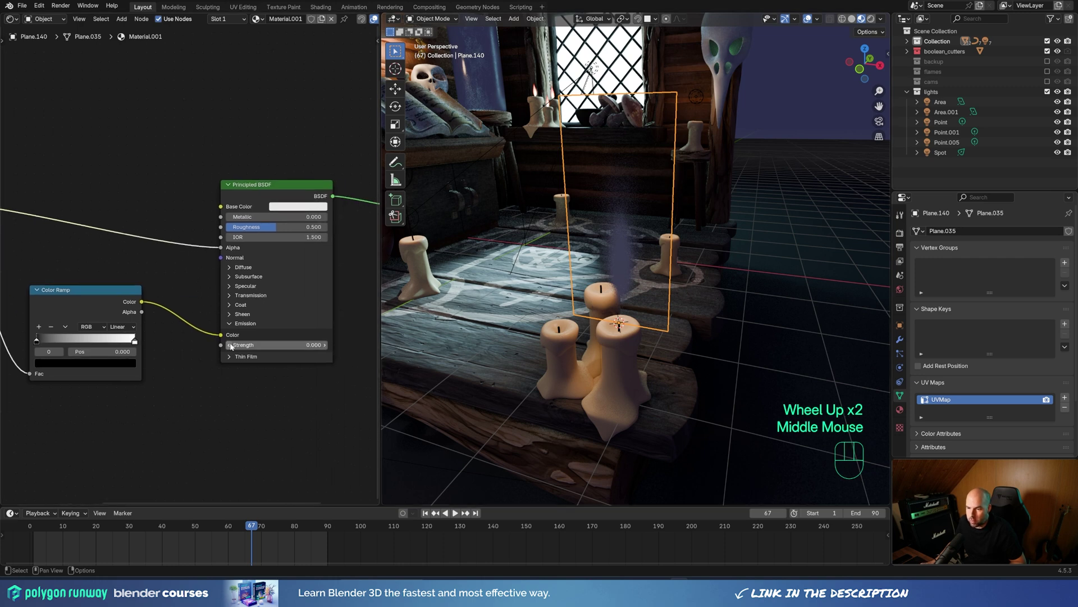
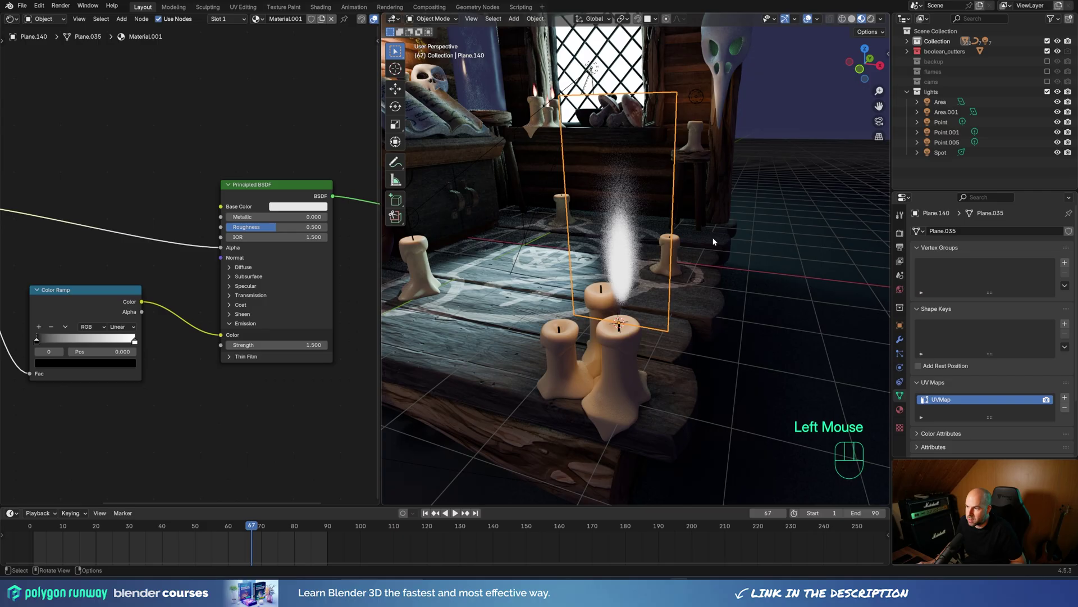
Step: In rendered shading raise emission strength to 3.4 and lower the flame mesh along Z
key(z)
drag(1008, 229, 999, 268)
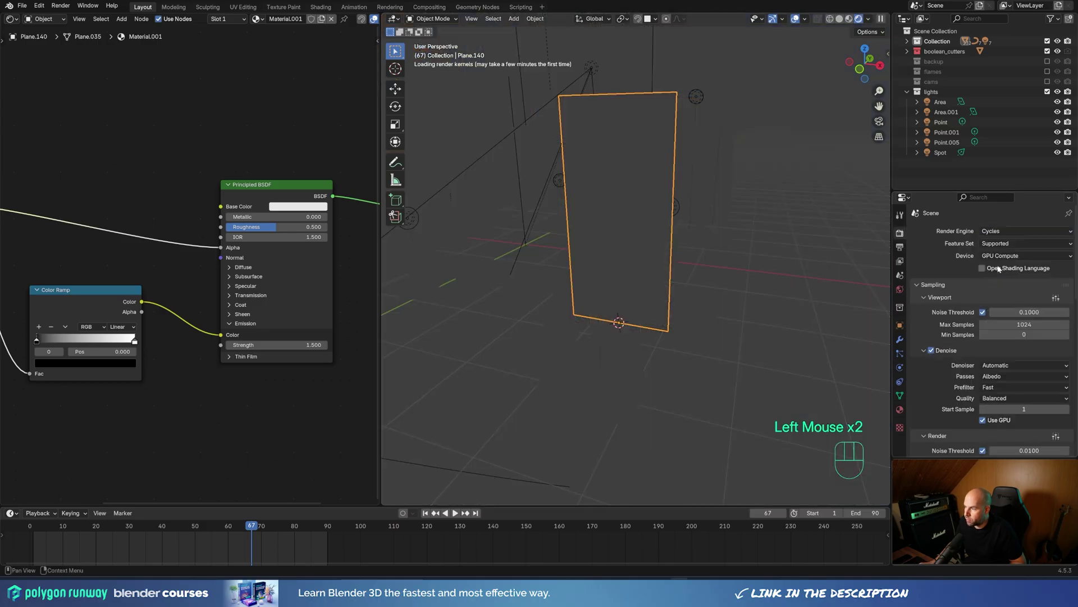
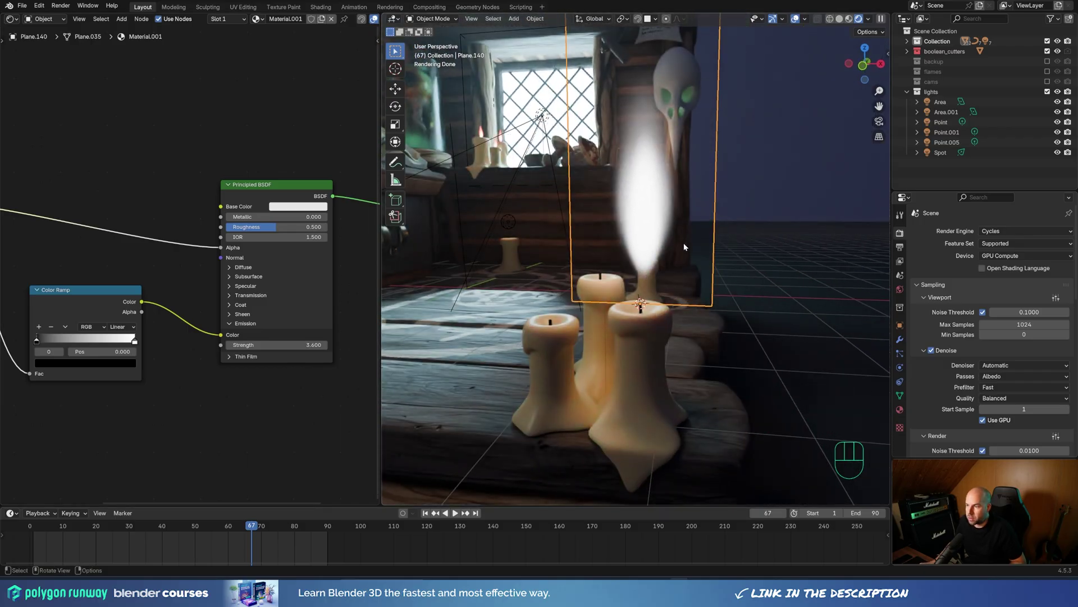
key(Tab)
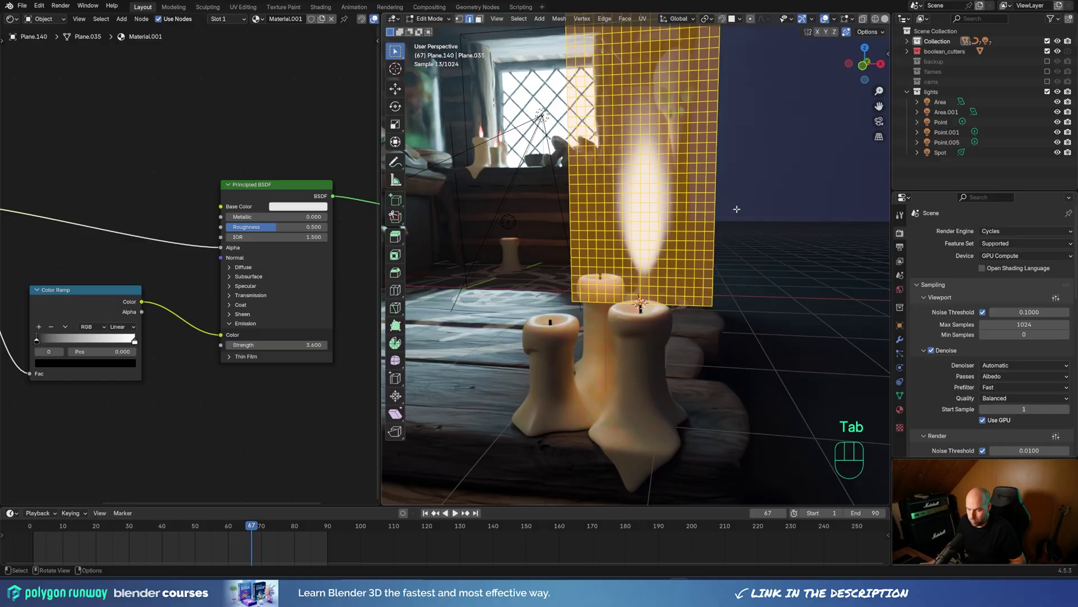
key(g)
key(z)
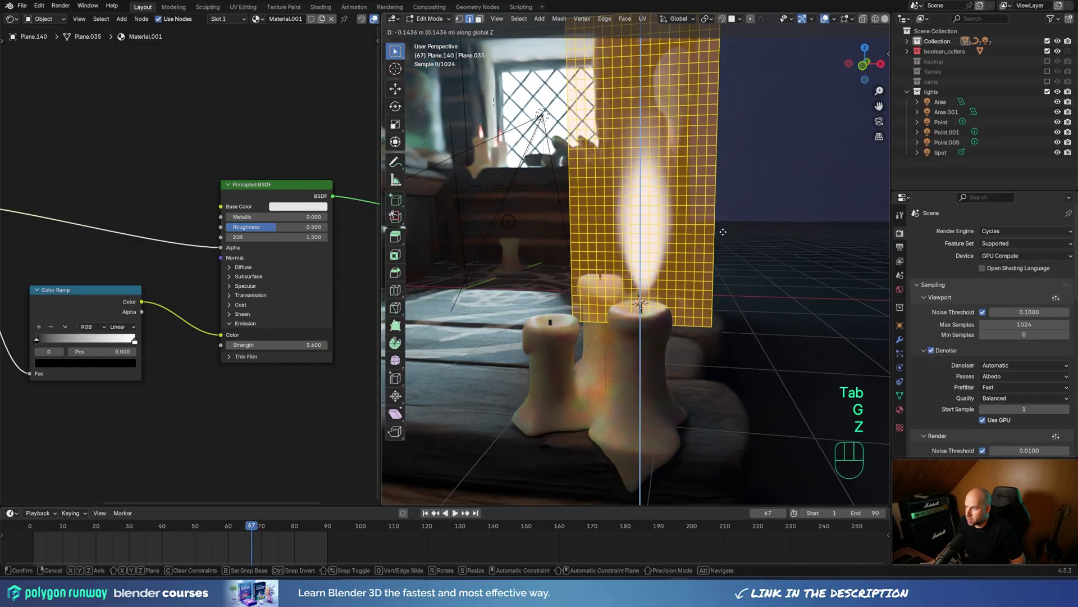
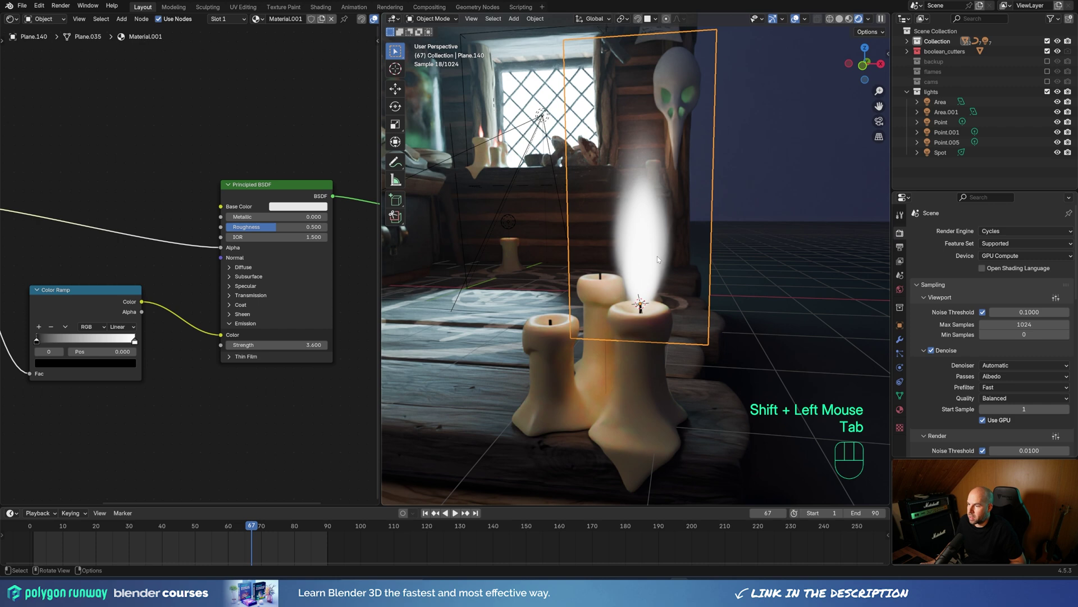
Step: Scale the flame plane down to about 0.372 and apply its scale and rotation
key(s)
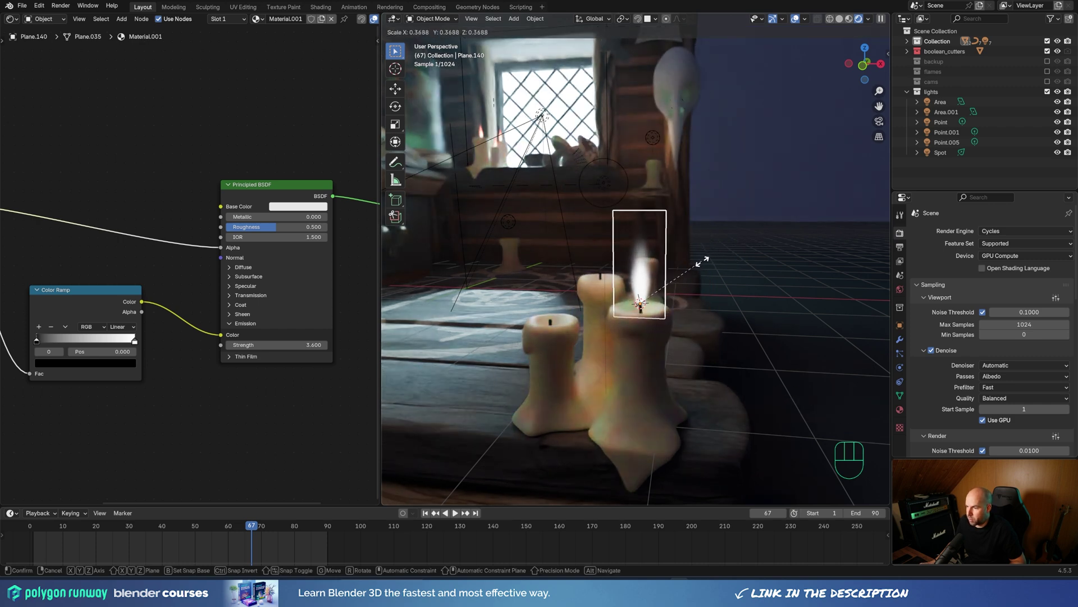
click(706, 266)
key(ctrl+a)
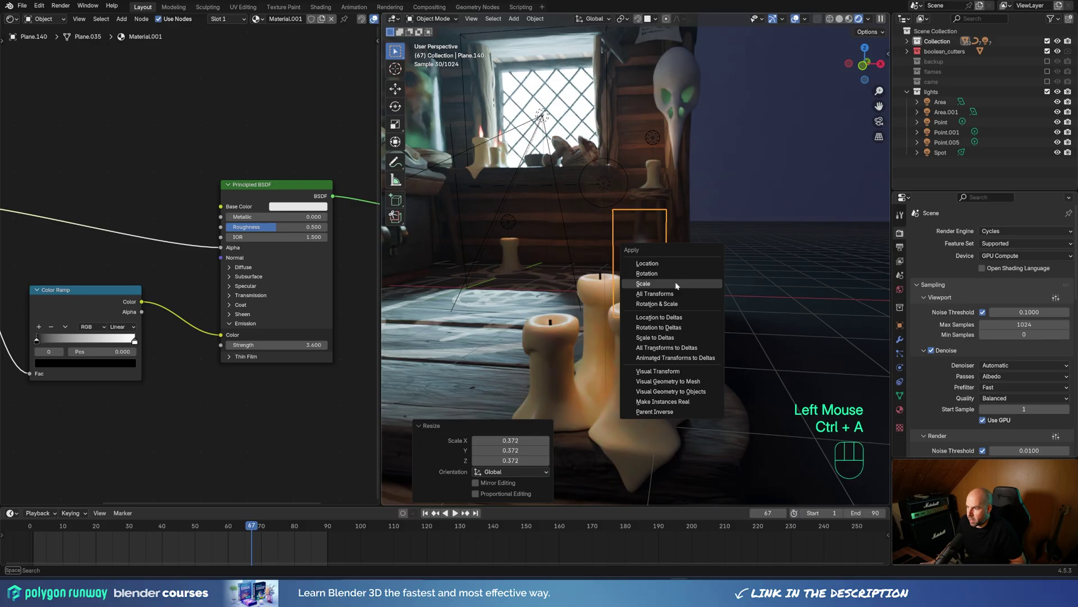
key(ctrl+a)
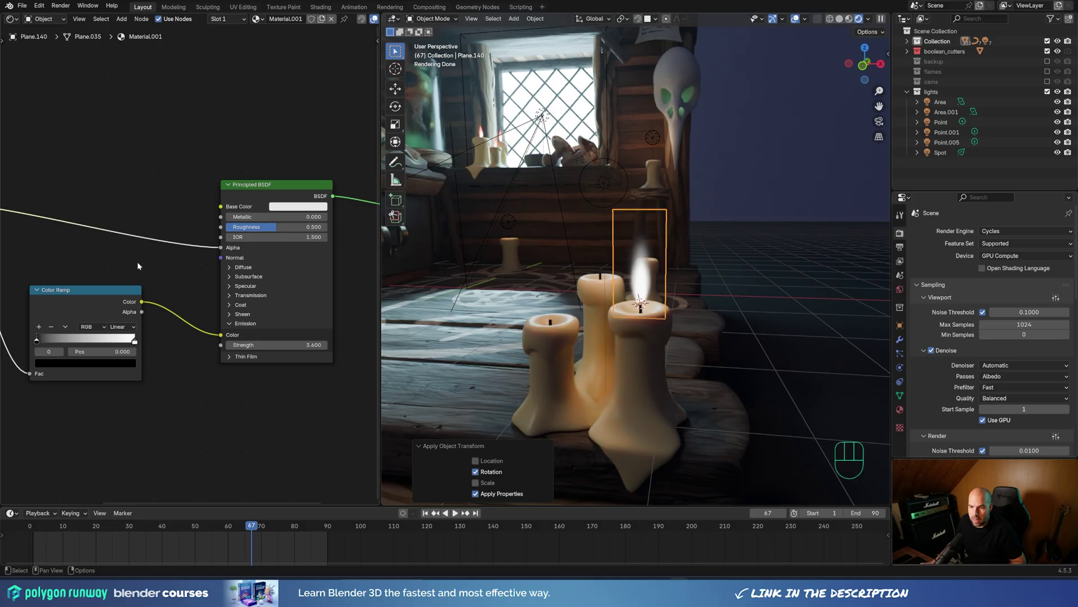
Step: Set the Color Ramp's end stop to a warm orange/peach flame colour
middle_click(136, 268)
scroll(up, 3)
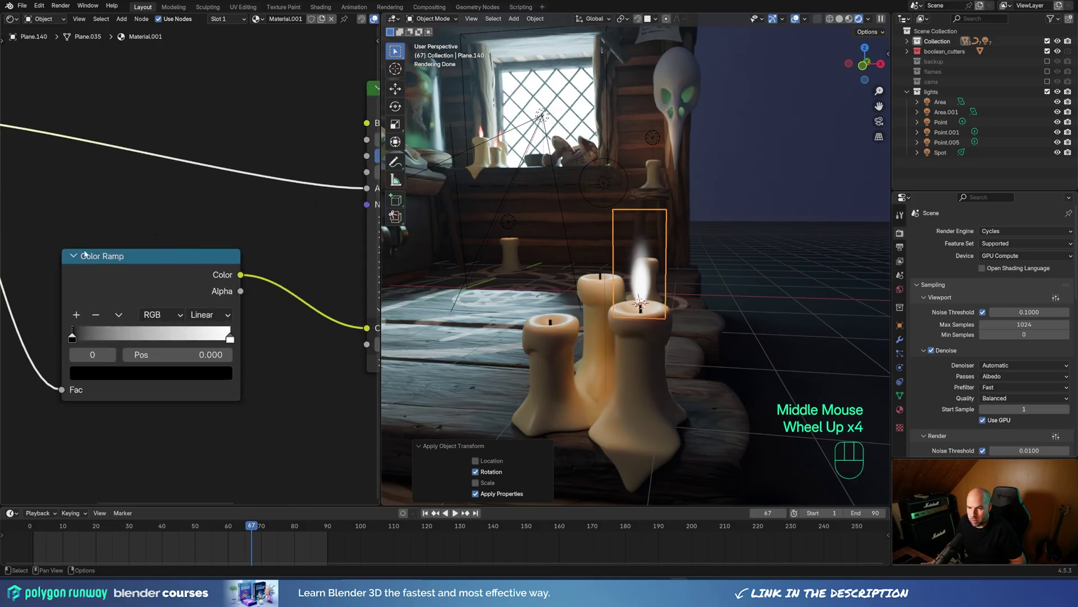
click(76, 344)
click(110, 378)
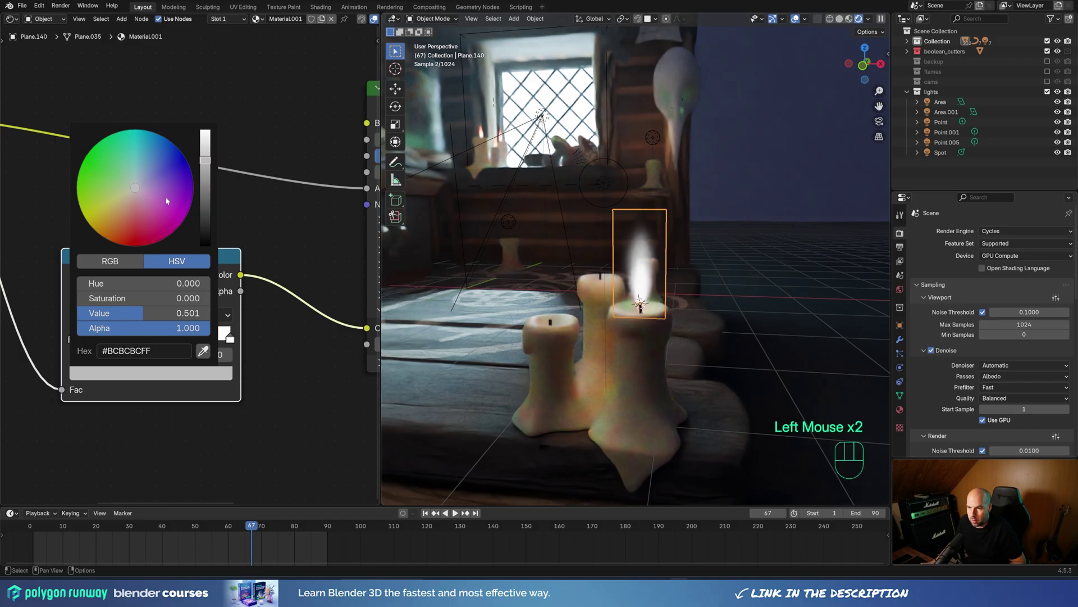
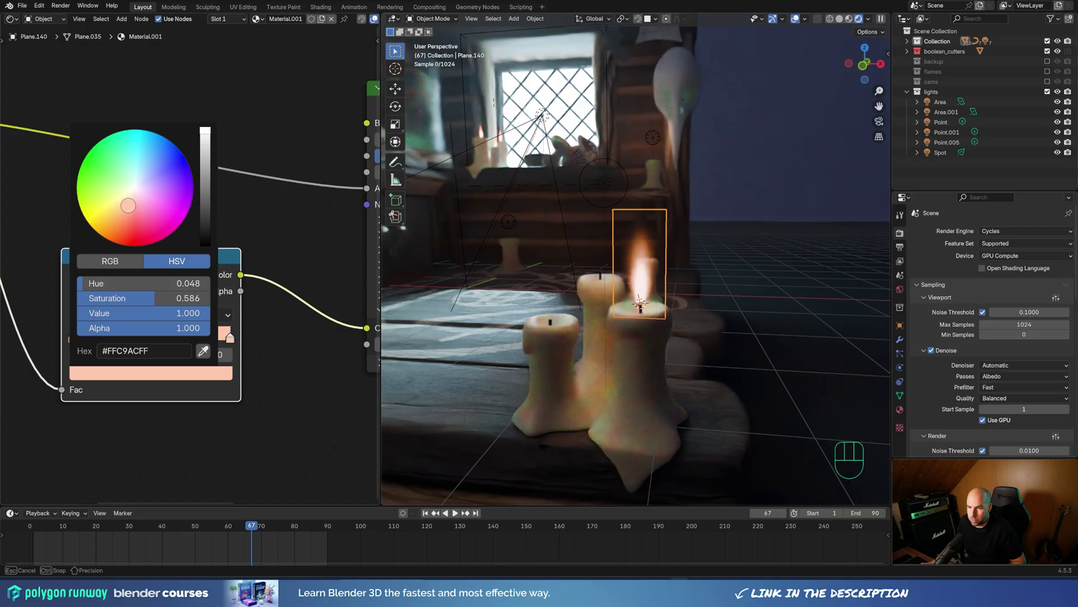
Step: Add a golden-yellow middle stop to the ramp and raise emission strength to 5
click(78, 319)
click(135, 375)
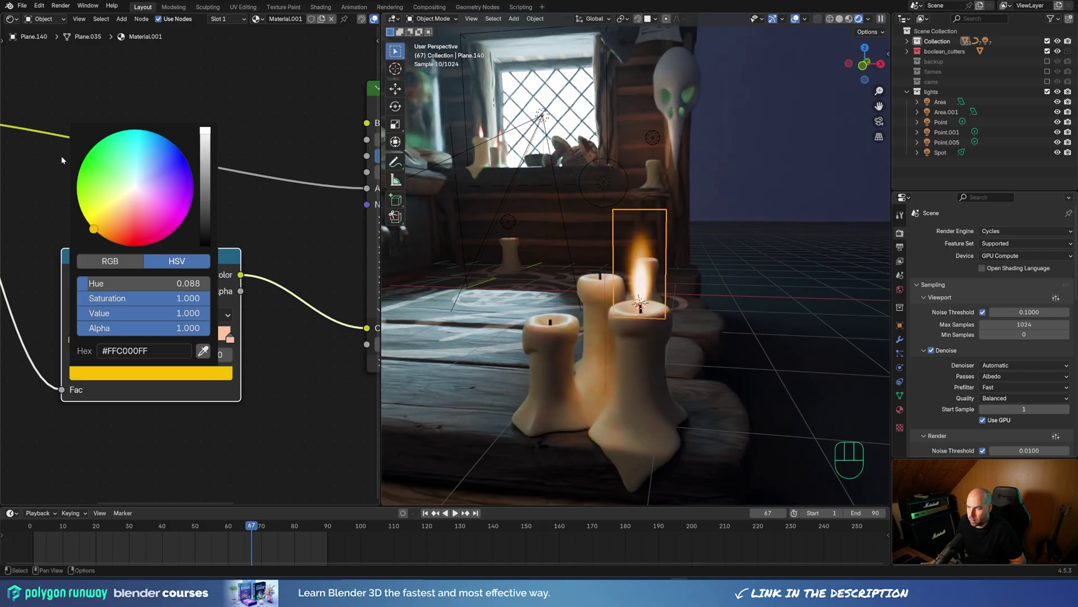
scroll(up, 3)
scroll(down, 3)
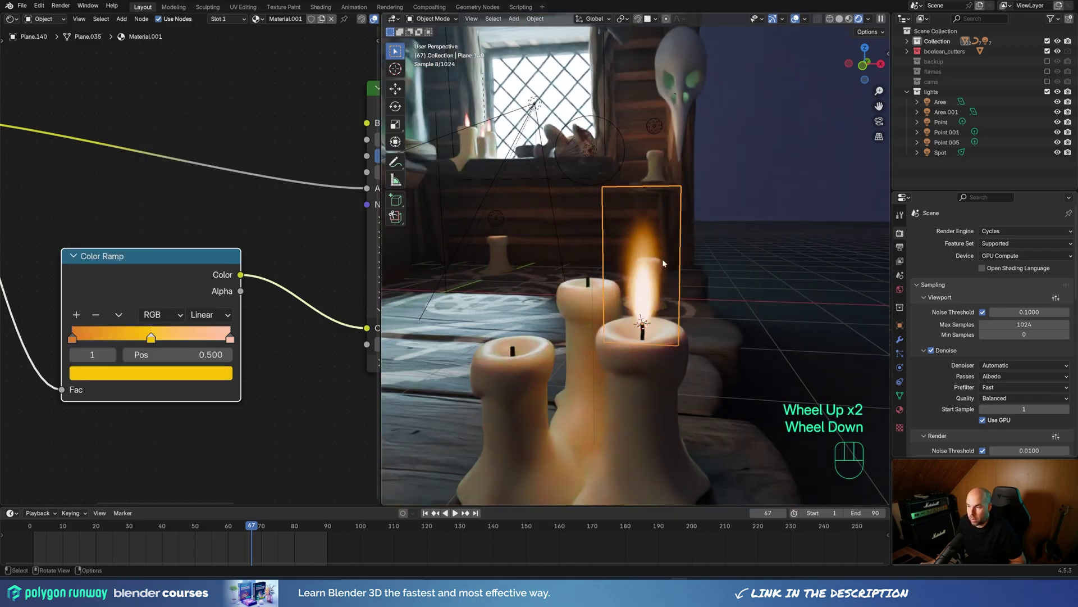
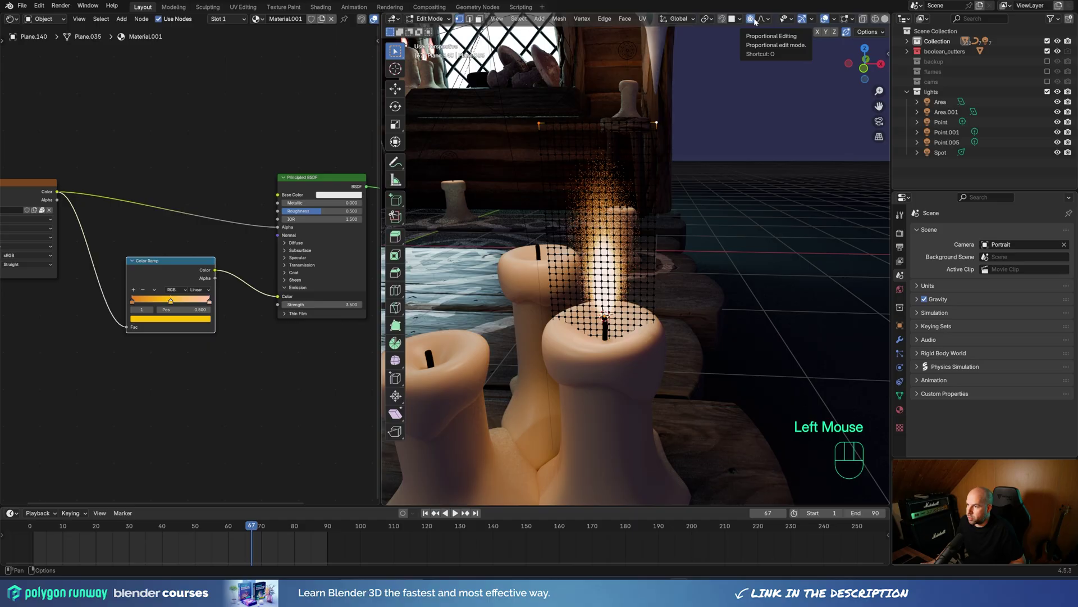
Step: Scale the flame vertices along X with proportional falloff into a narrow teardrop shape
key(s)
key(x)
scroll(down, 3)
scroll(up, 3)
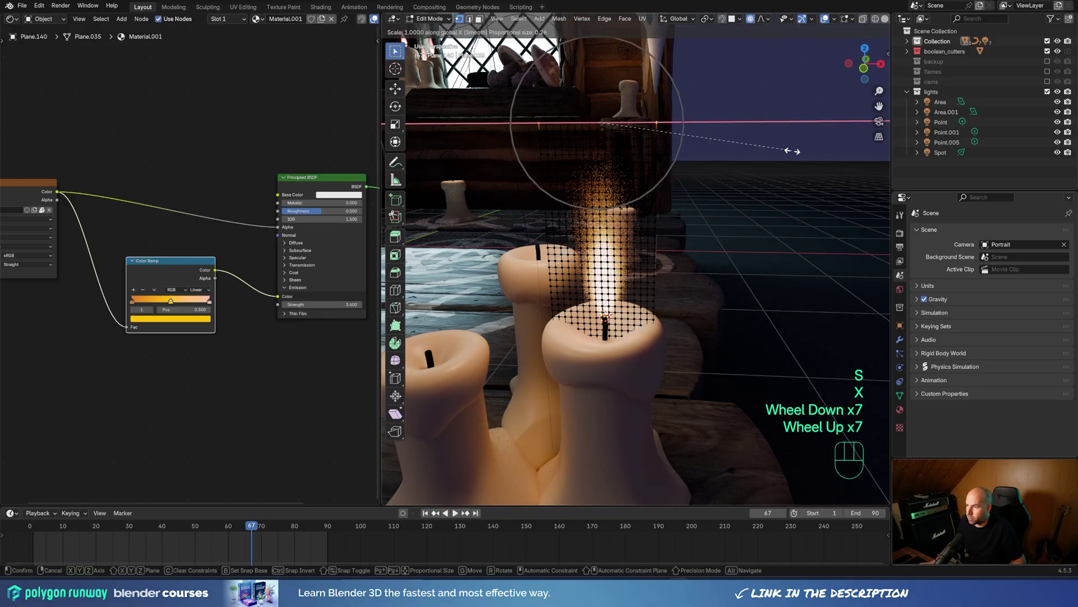
scroll(down, 3)
scroll(up, 3)
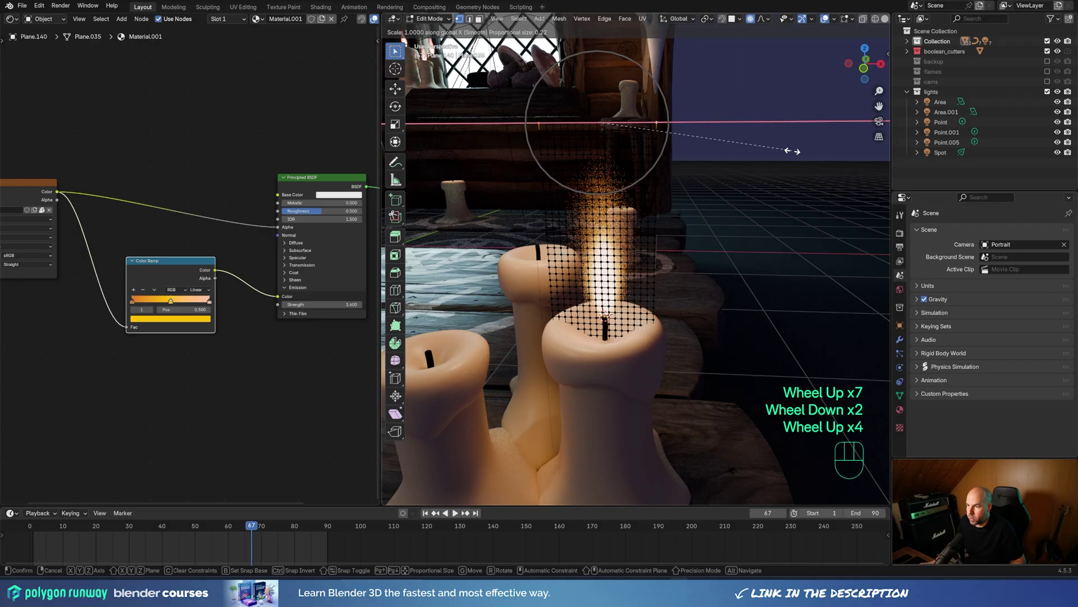
scroll(down, 3)
scroll(up, 3)
scroll(down, 3)
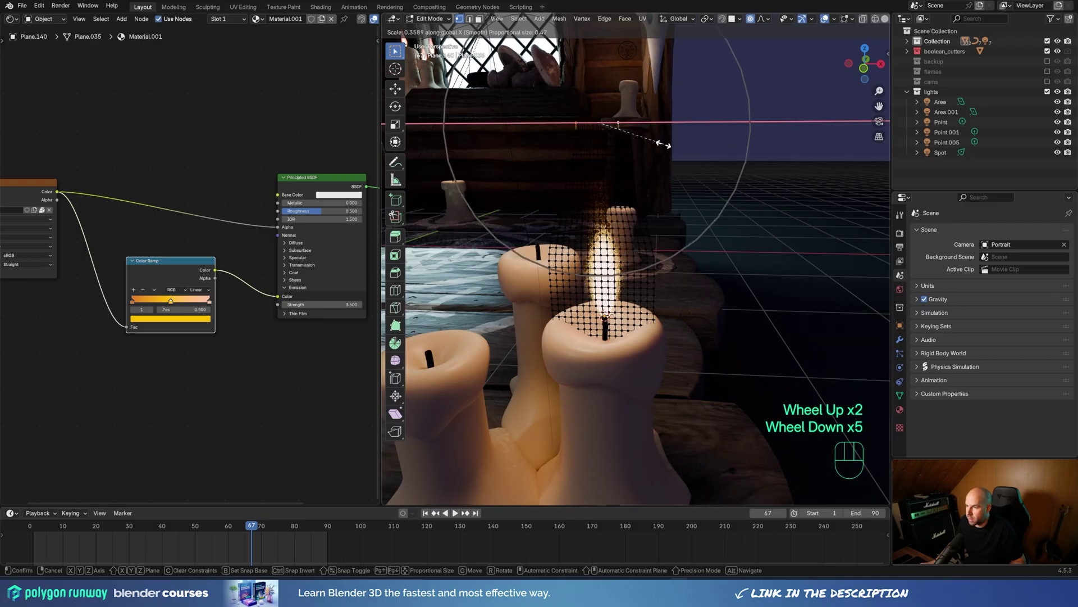
scroll(down, 3)
scroll(up, 3)
scroll(down, 3)
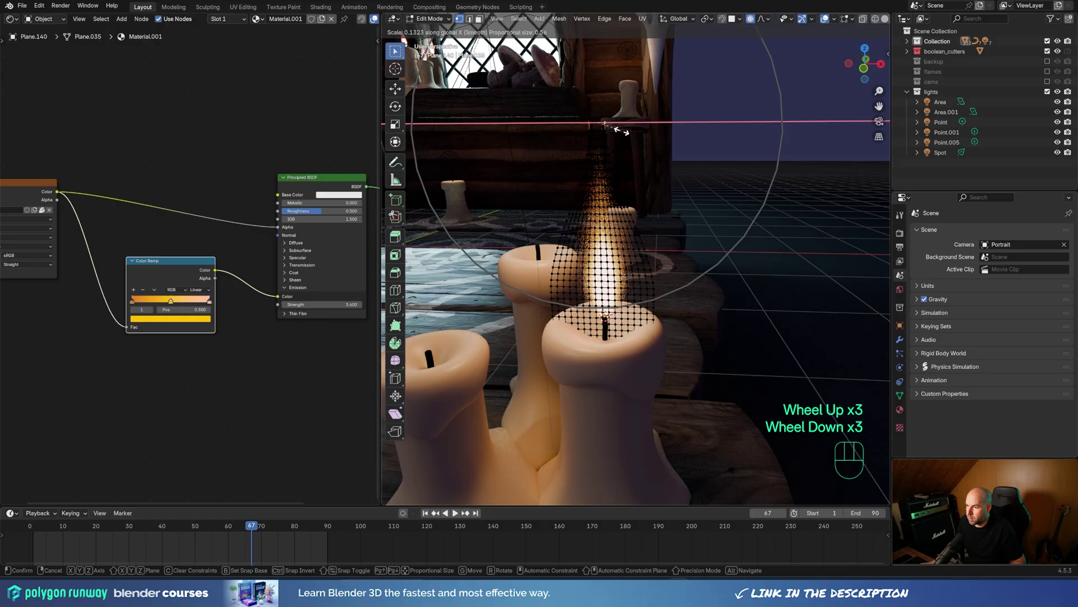
scroll(down, 3)
scroll(up, 3)
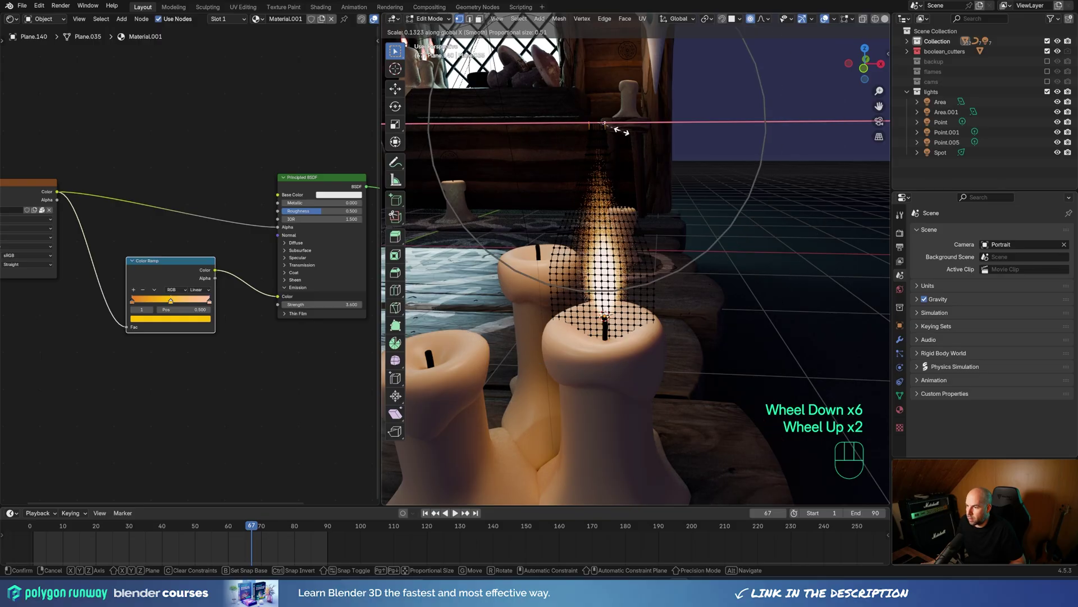
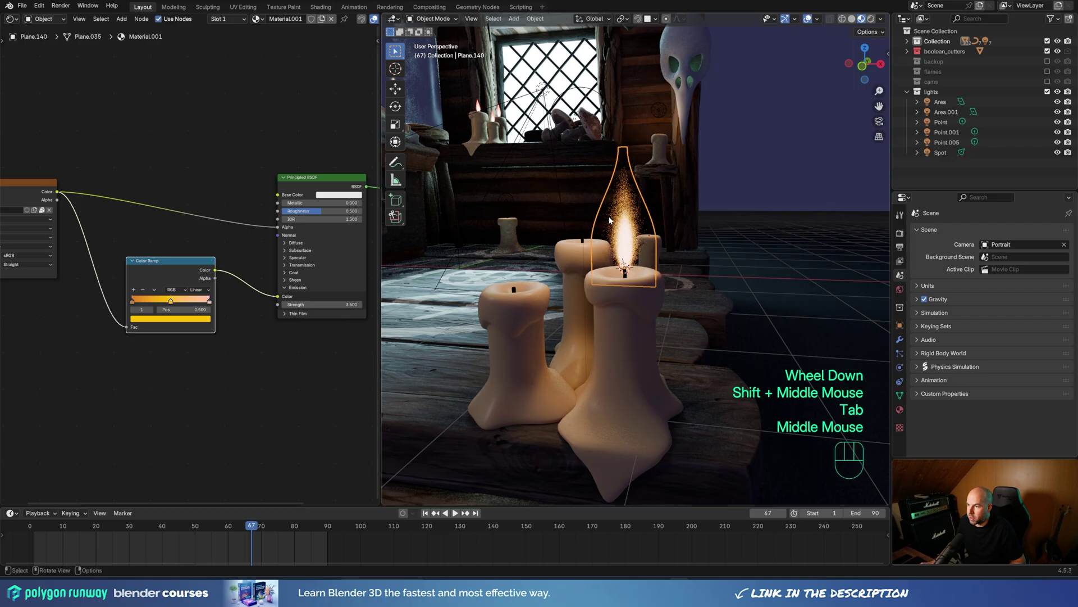
Step: Check the narrowed flame glowing on the wick in rendered shading
key(z)
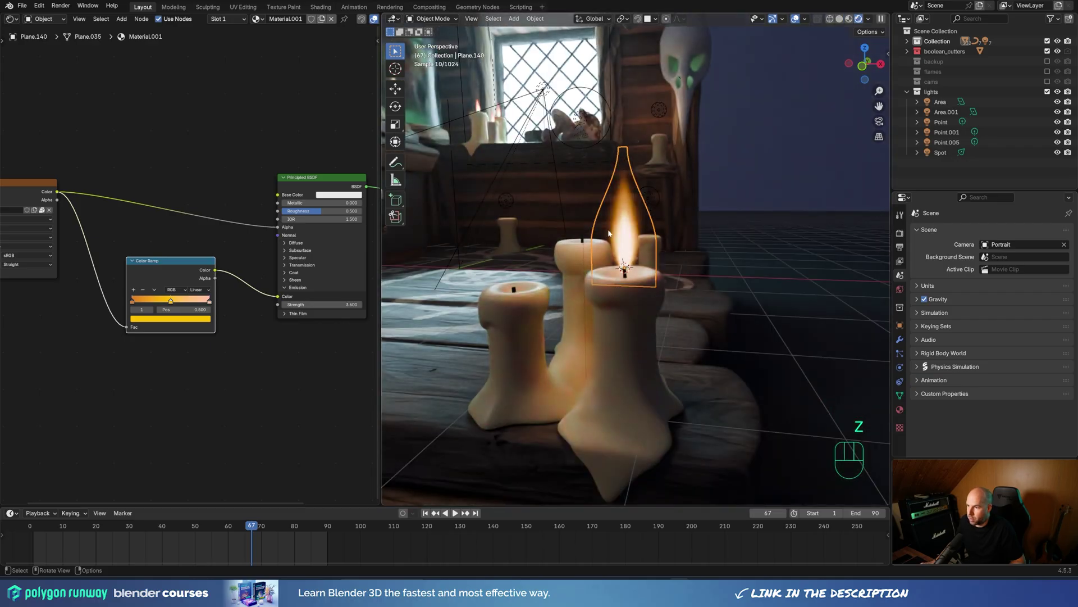
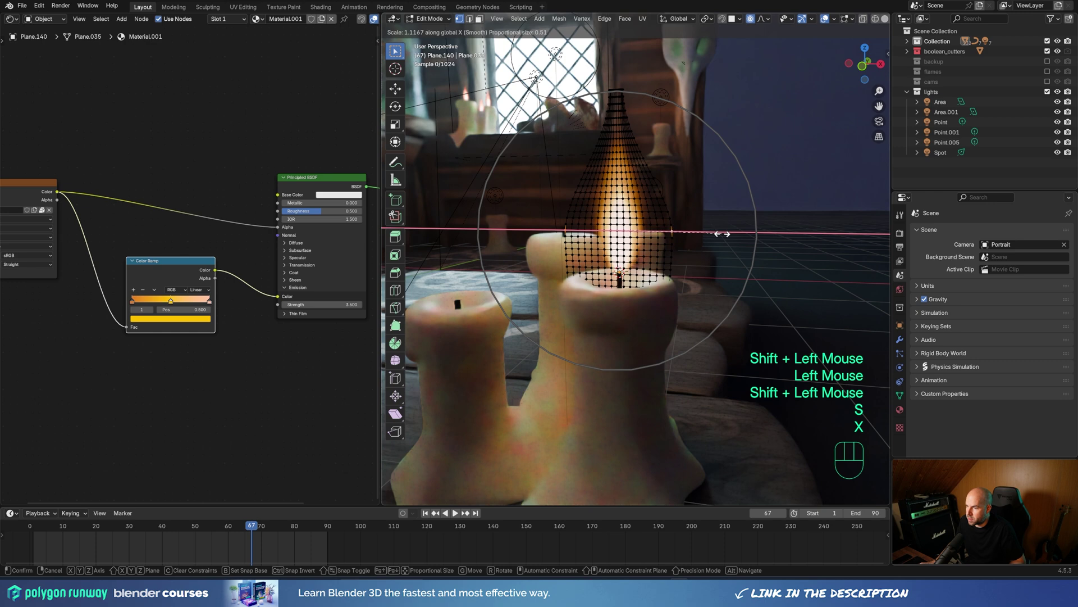
scroll(up, 3)
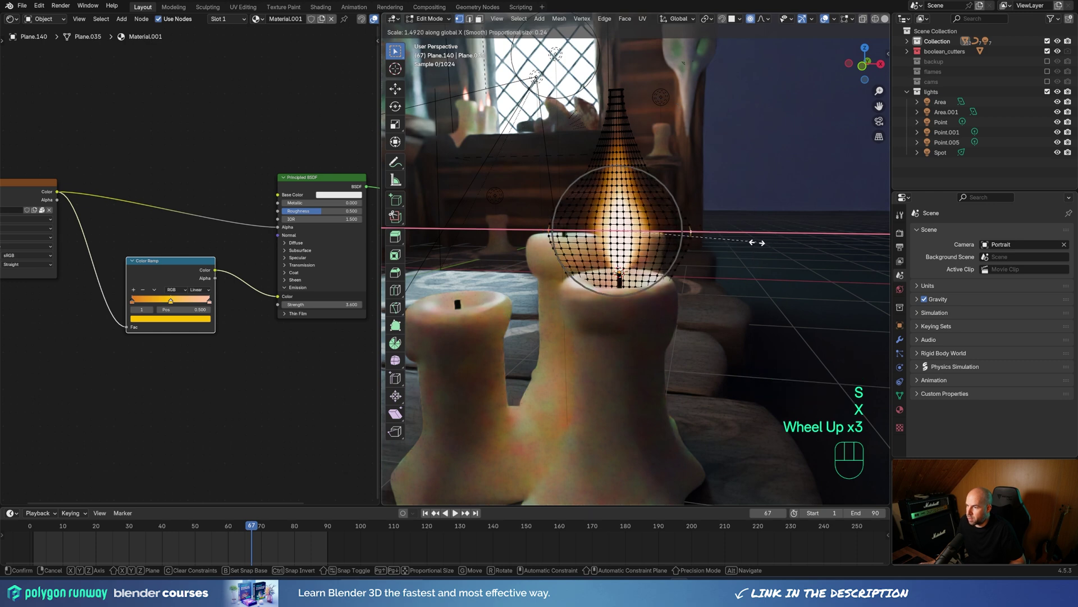
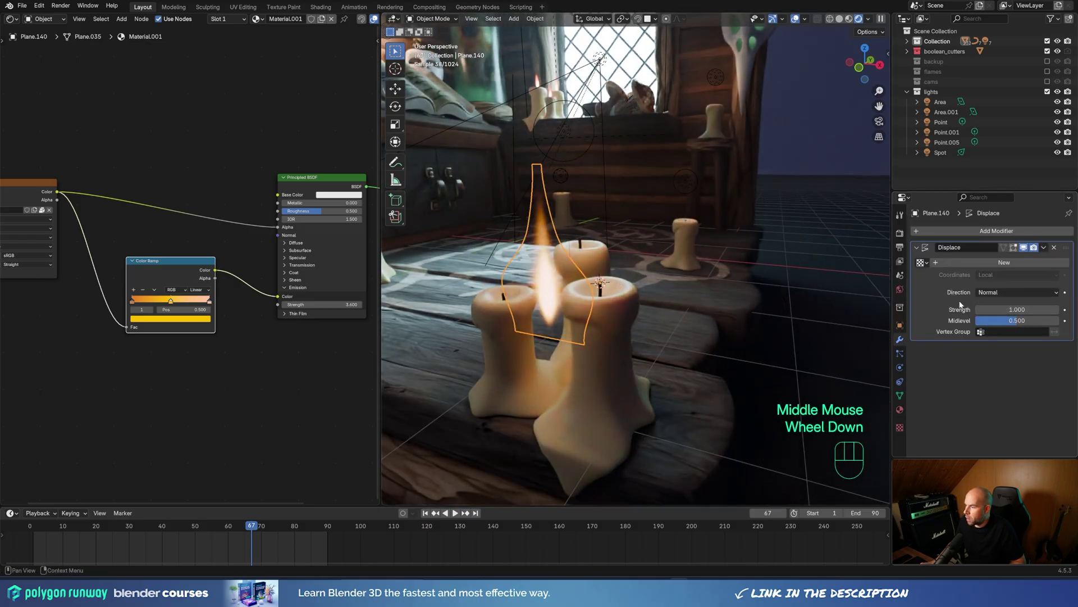
Step: Switch to solid shading and orbit to frame the flame on the candle table
key(z)
drag(631, 304, 708, 292)
middle_click(720, 295)
drag(808, 165, 820, 13)
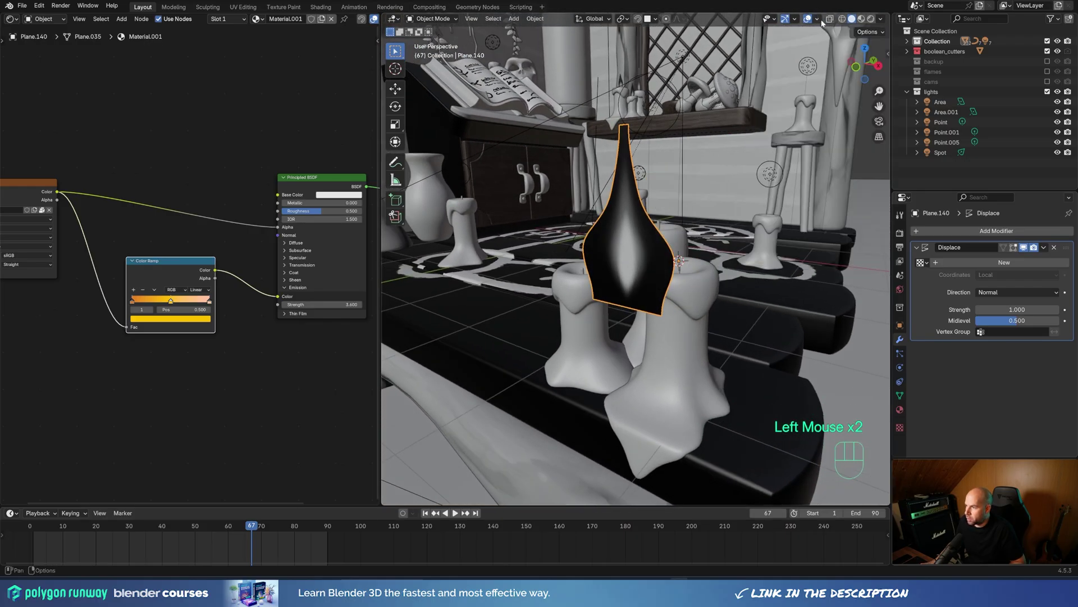
drag(819, 23, 679, 255)
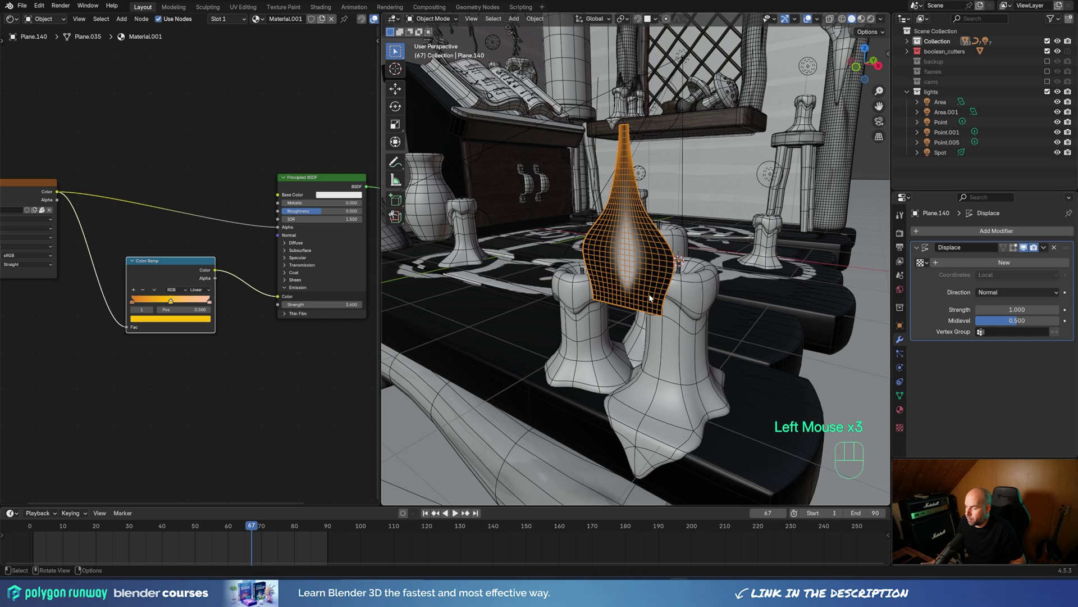
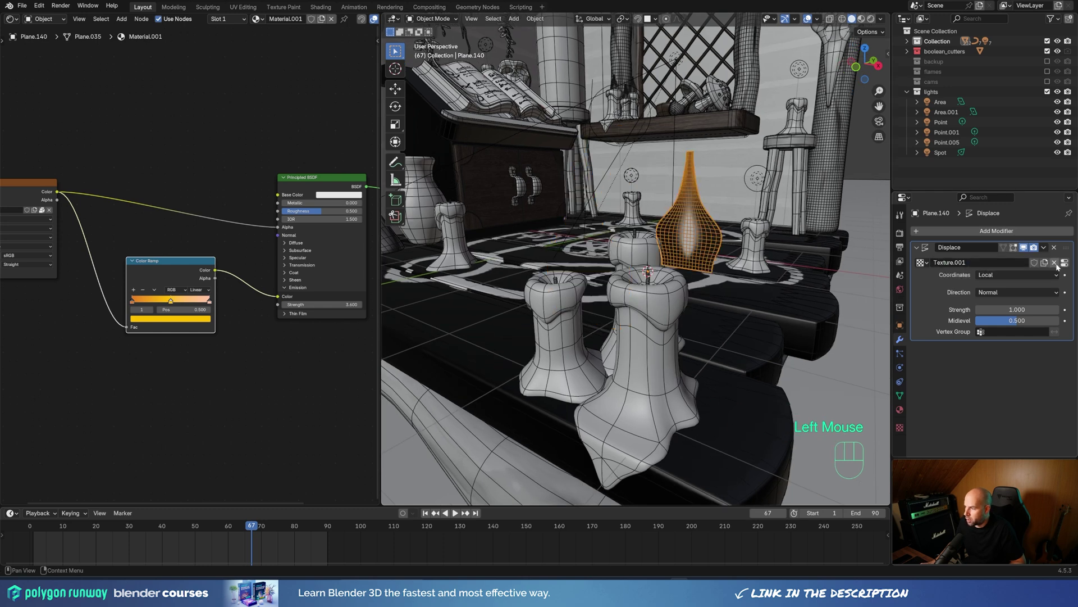
Step: Give the flame's Displace modifier a new Clouds noise texture and adjust its size
click(1065, 267)
drag(997, 263, 982, 308)
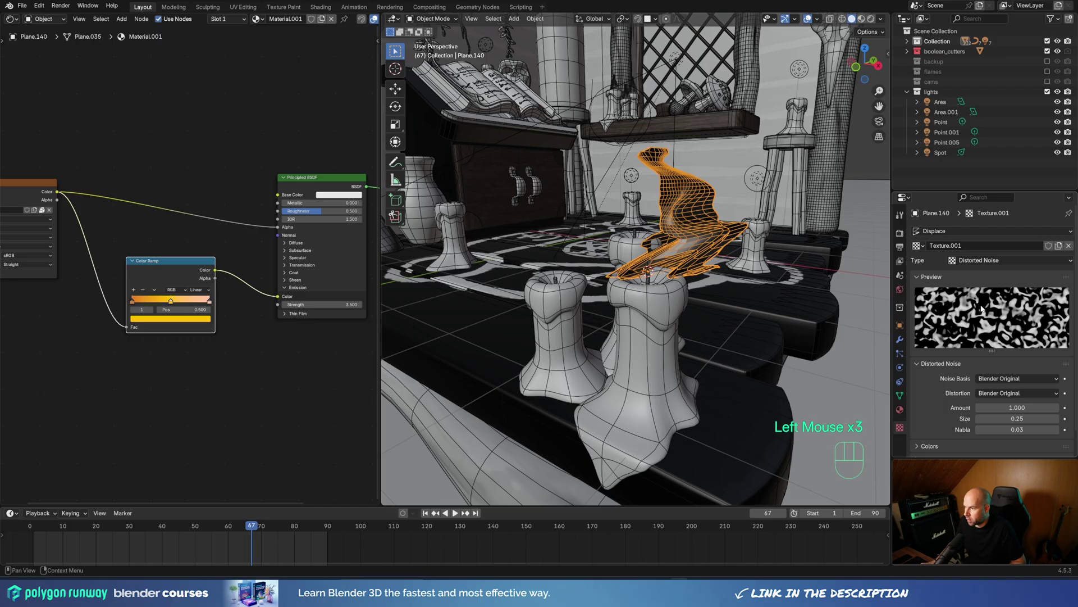
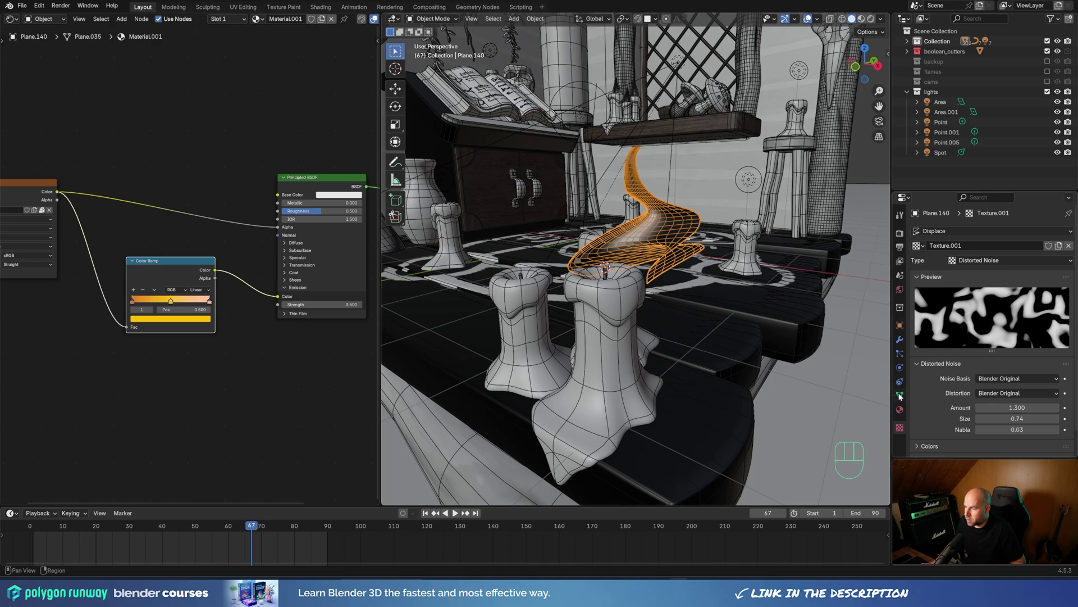
click(900, 395)
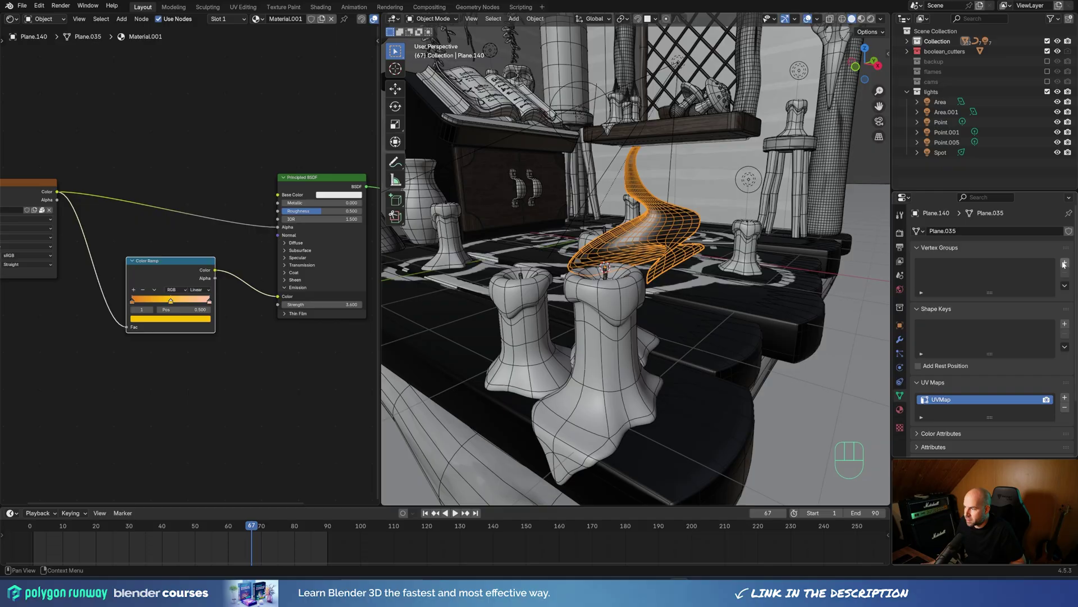
click(1066, 264)
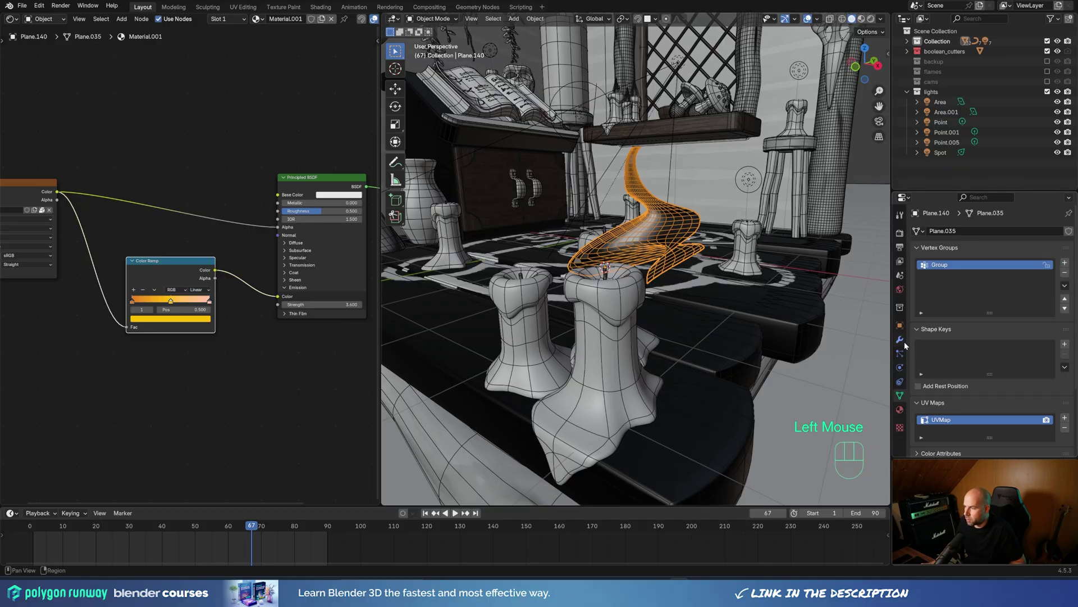
click(905, 342)
click(1027, 251)
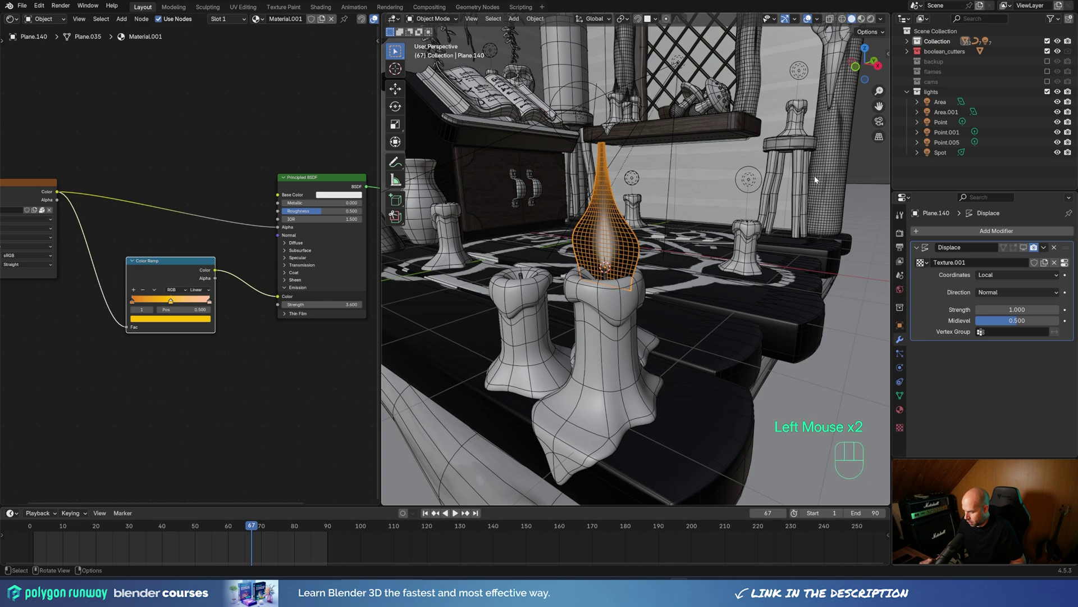
Step: Frame the flame plane from the front and enter Weight Paint mode on it
key(KP_1)
drag(801, 213, 683, 256)
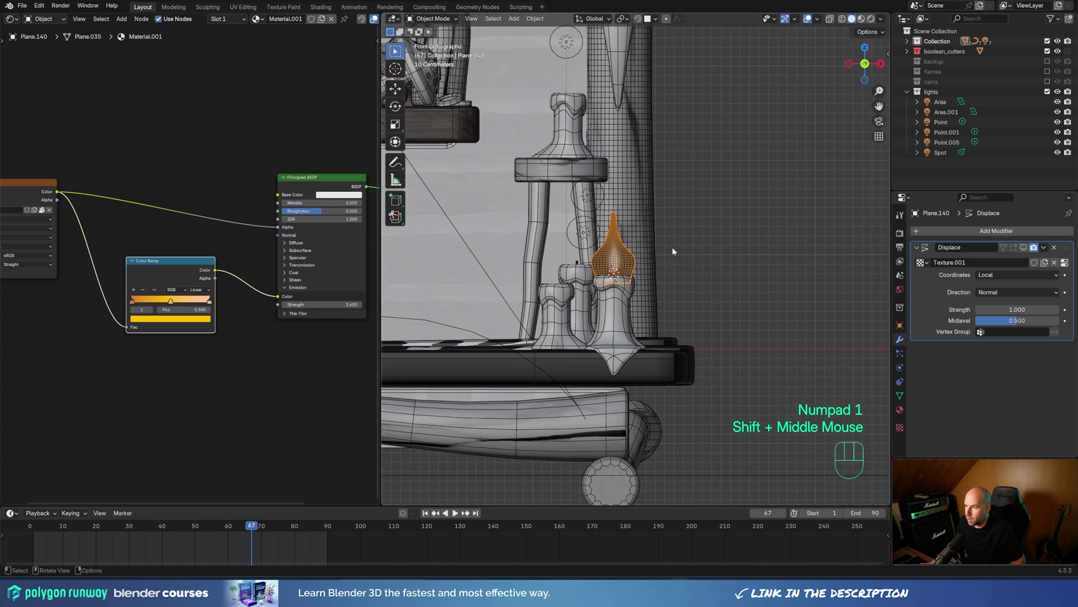
scroll(up, 3)
drag(614, 271, 673, 281)
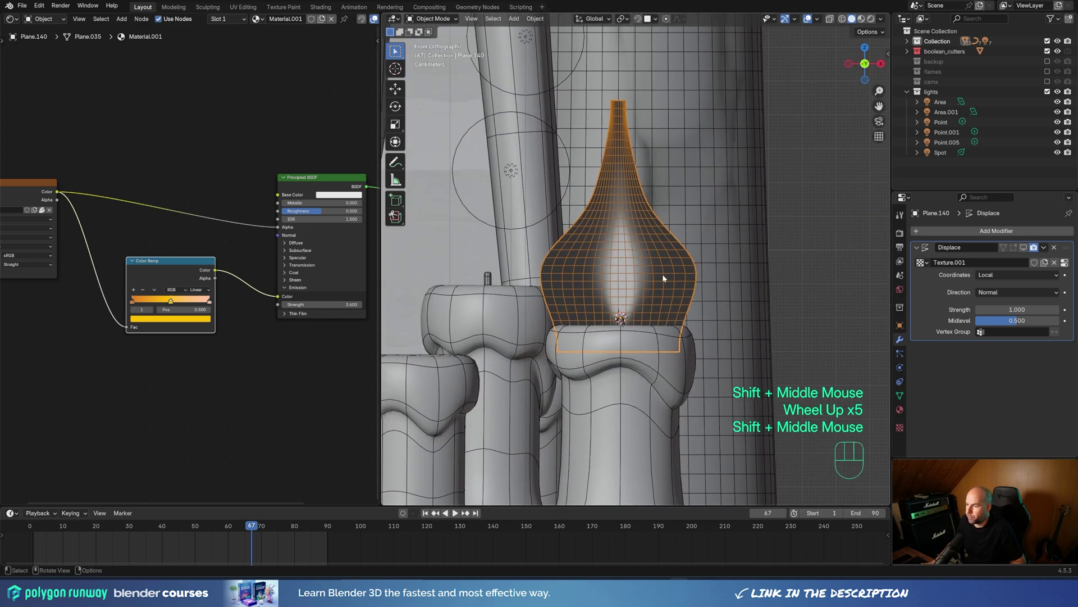
scroll(up, 3)
drag(434, 21, 439, 76)
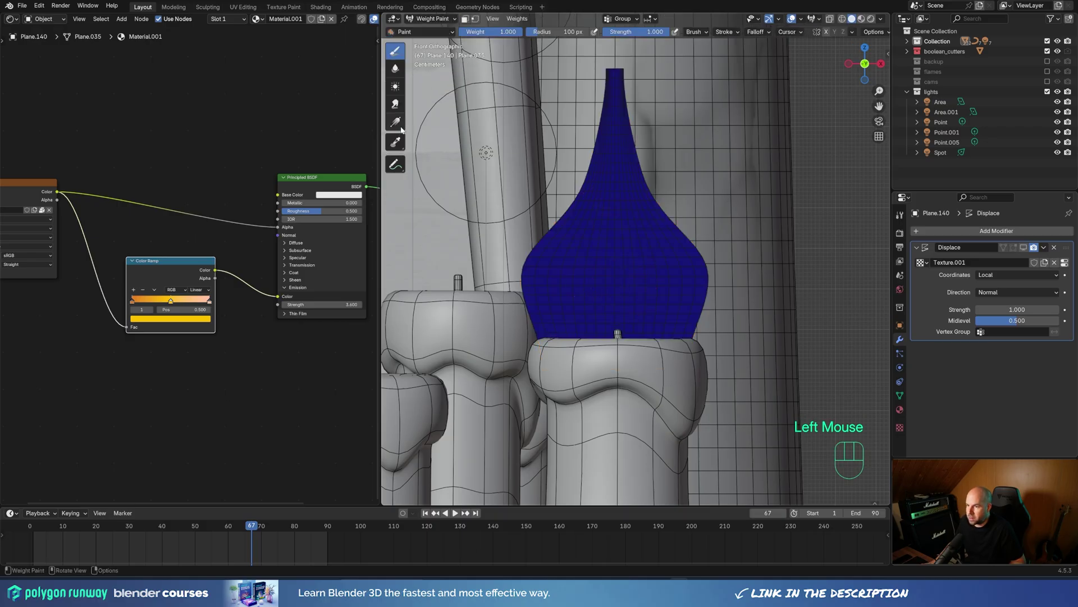
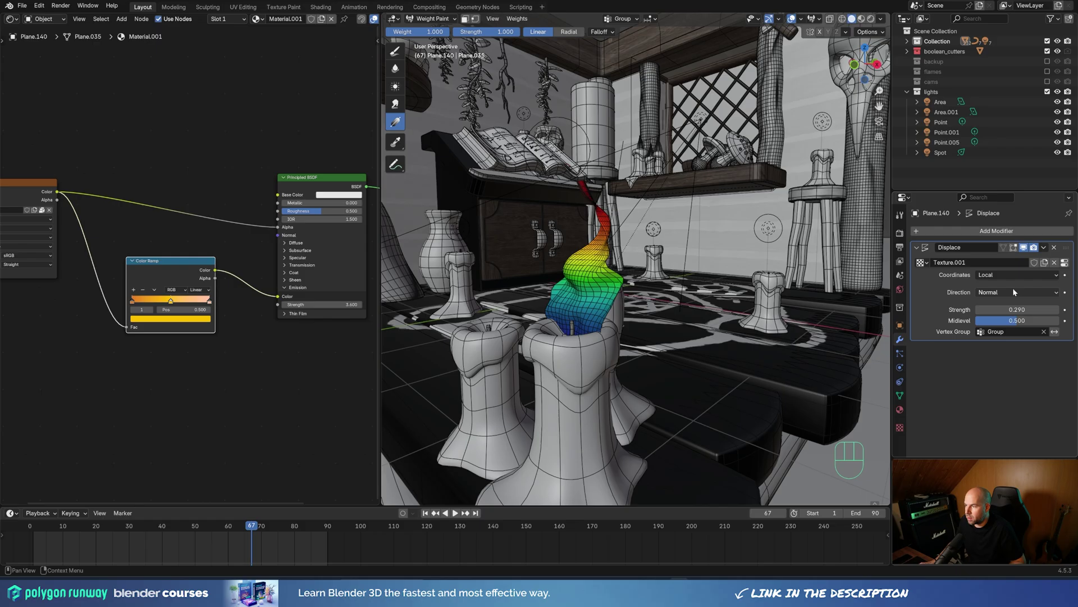
Step: Paint a linear weight gradient across the flame, heaviest at the tip, fading to the base
scroll(down, 3)
Step: Leave weight painting and add a Plain Axes empty at the candle flame as a pivot
drag(607, 272, 612, 286)
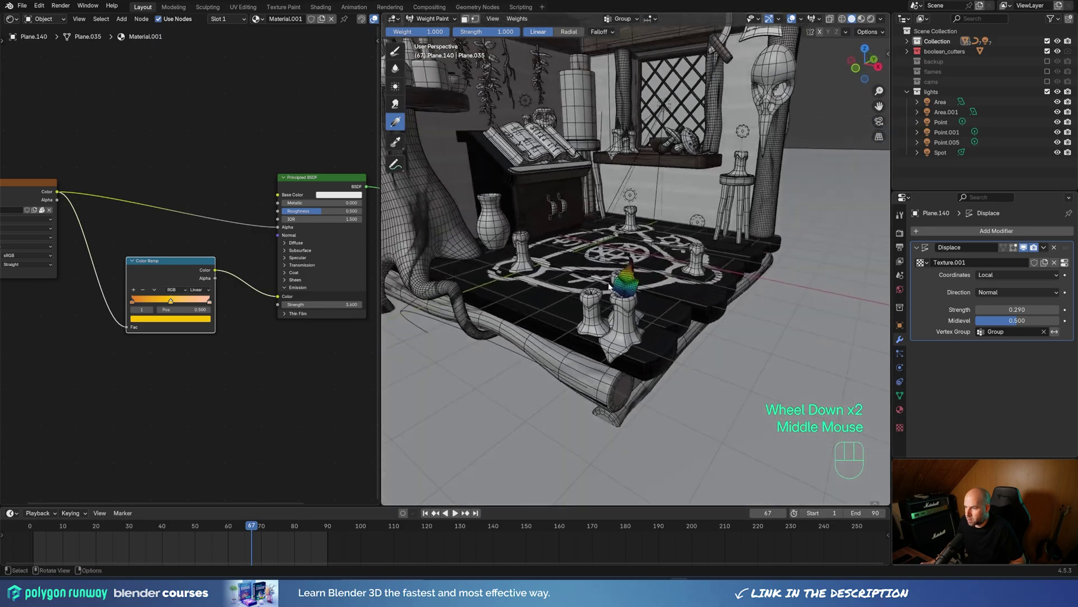
middle_click(720, 279)
key(Escape)
key(Tab)
scroll(up, 3)
drag(434, 19, 431, 31)
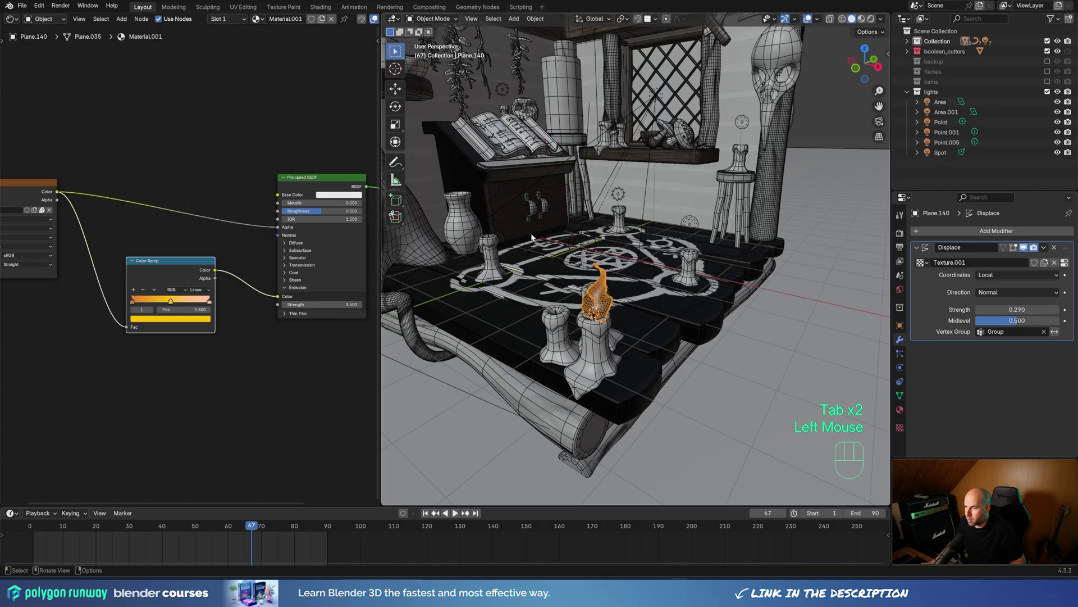
key(shift+a)
key(shift+s)
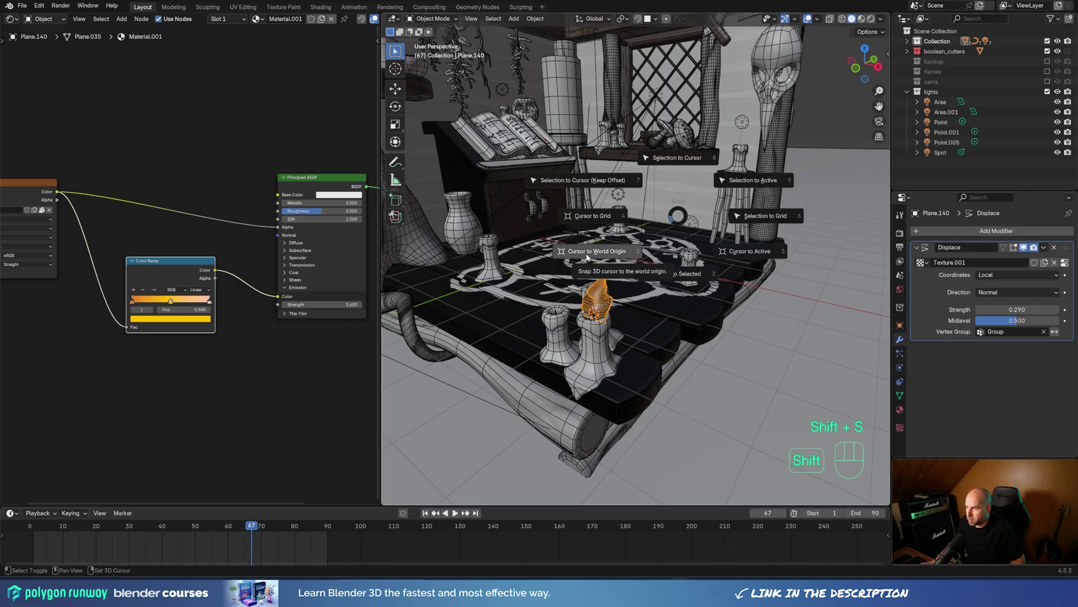
key(shift+a)
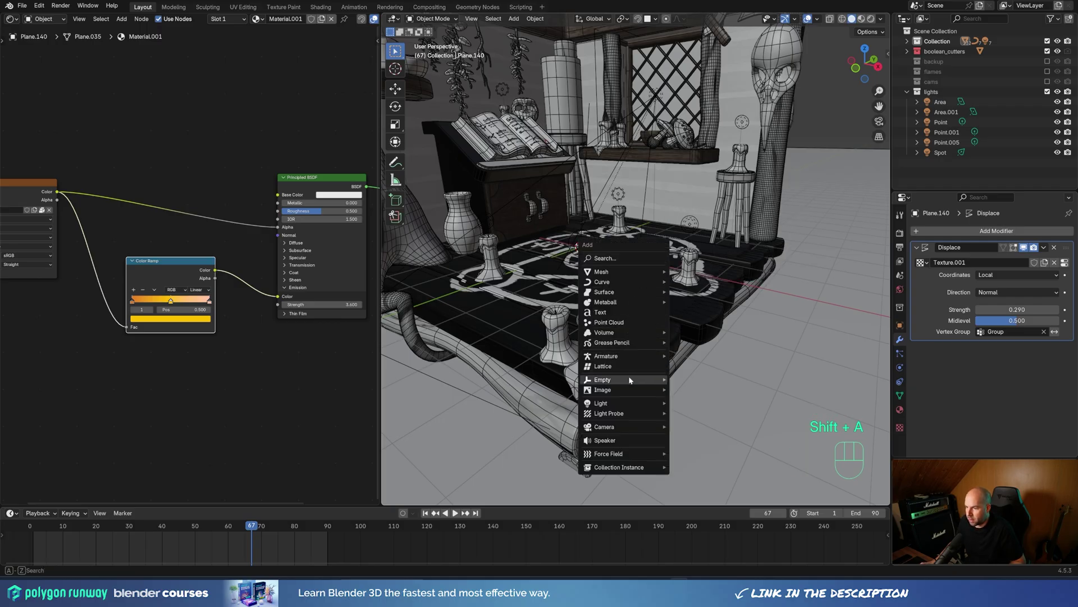
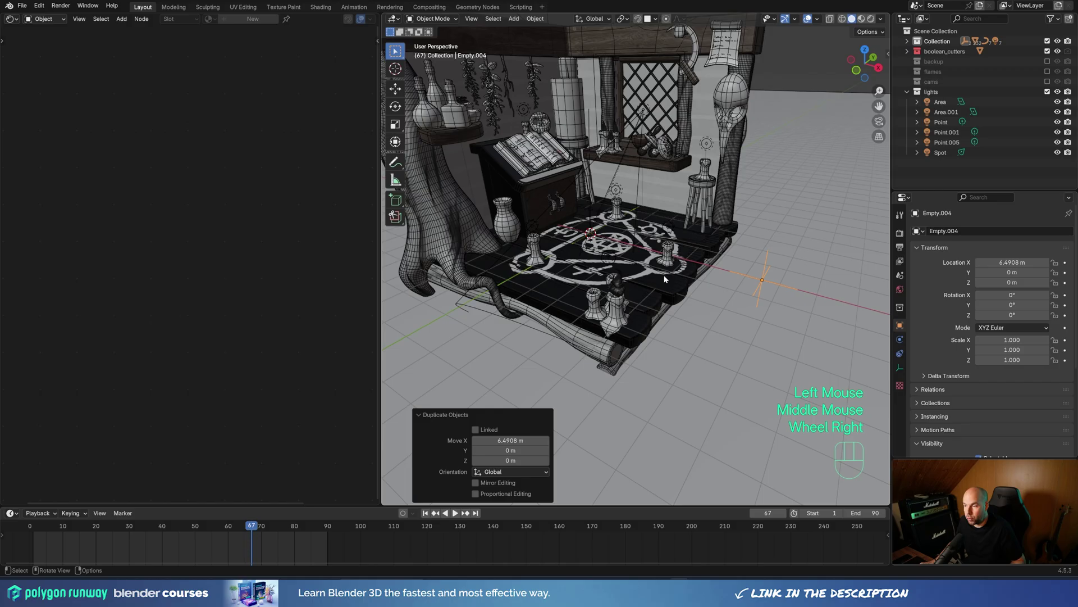
scroll(up, 3)
Step: Select the flame plane on the candle again and bring its material nodes back into view
drag(712, 320, 732, 311)
scroll(up, 3)
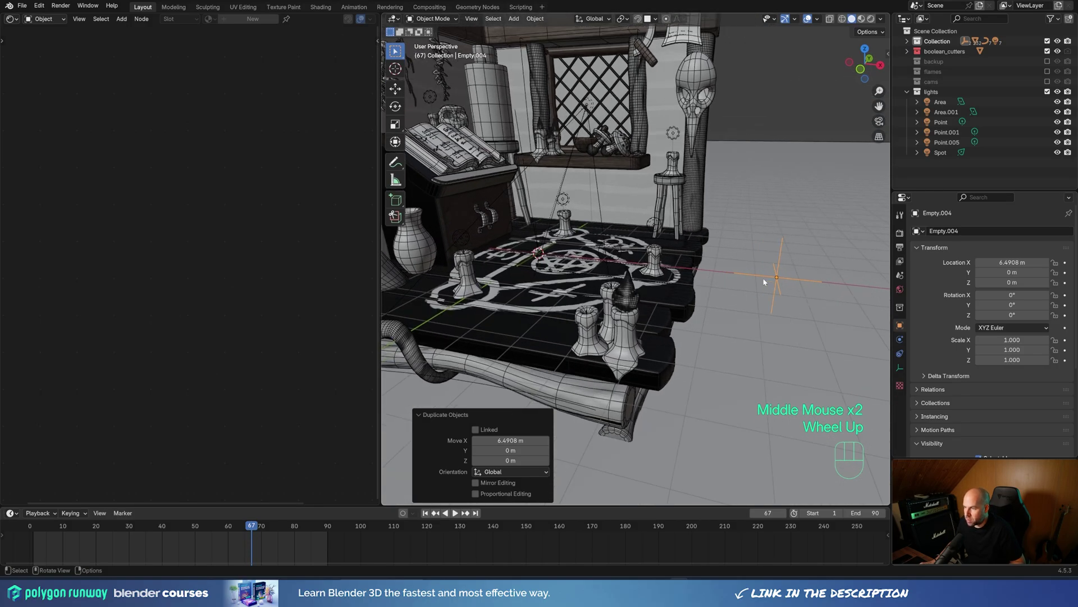
click(624, 298)
drag(764, 323, 755, 306)
scroll(up, 3)
middle_click(744, 296)
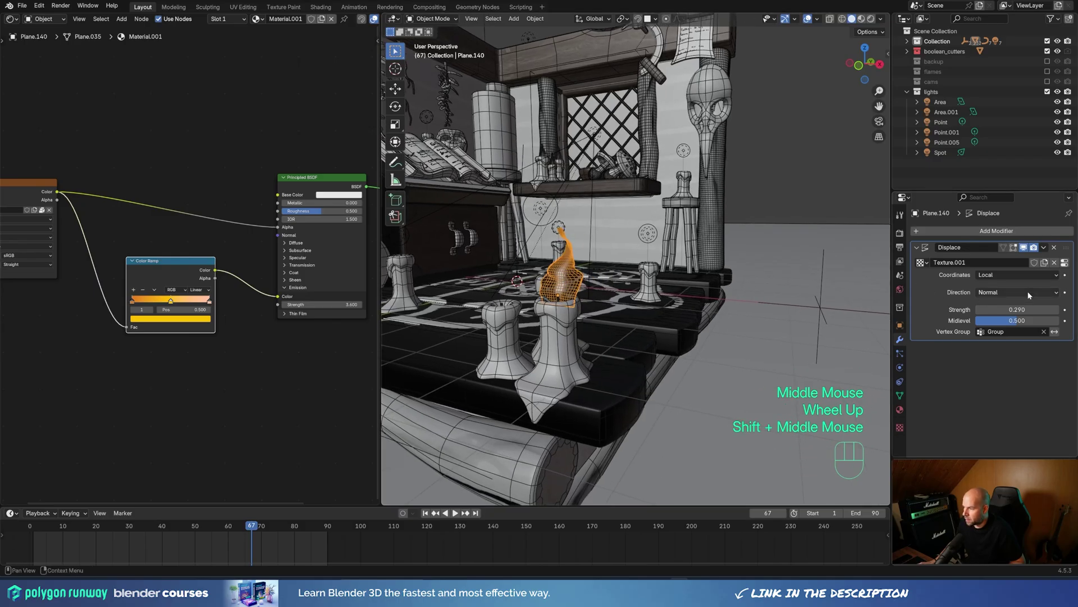
drag(1012, 278, 1002, 312)
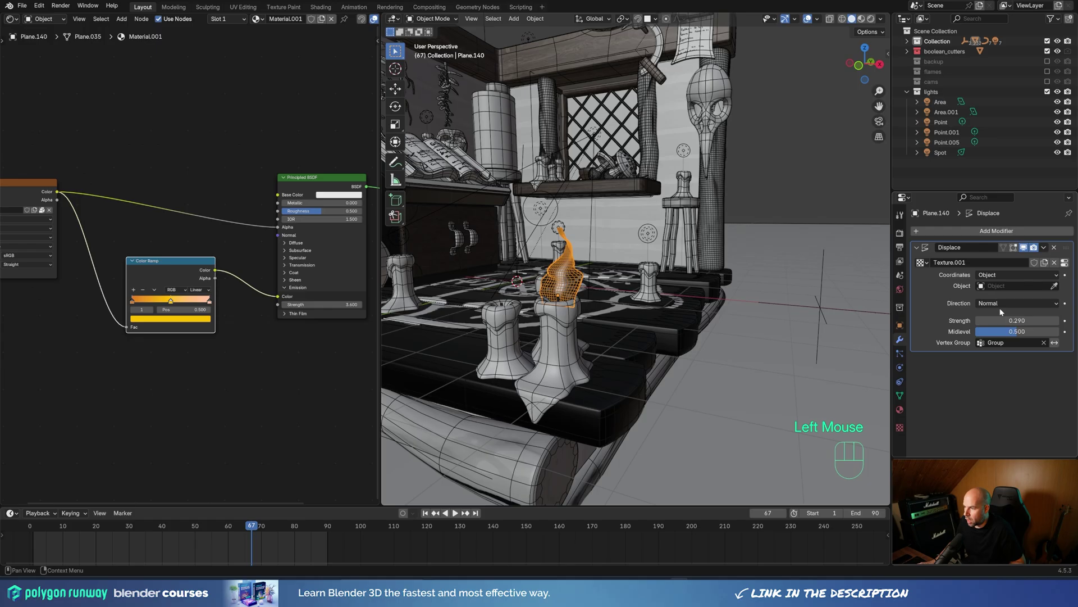
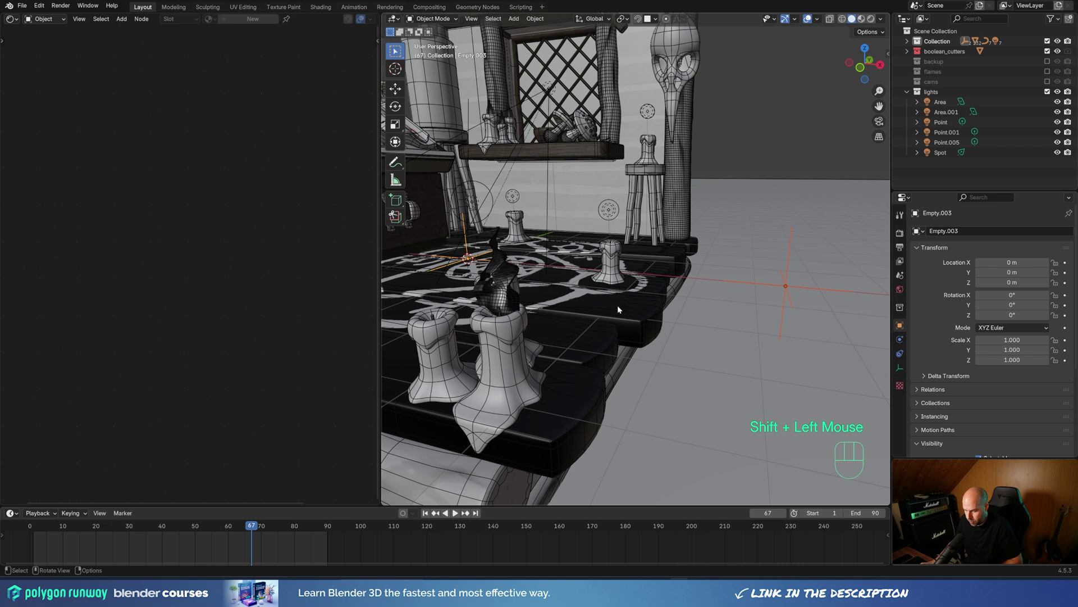
Step: Parent the flame to the empty (Object) and show the empty's transform values
key(ctrl+p)
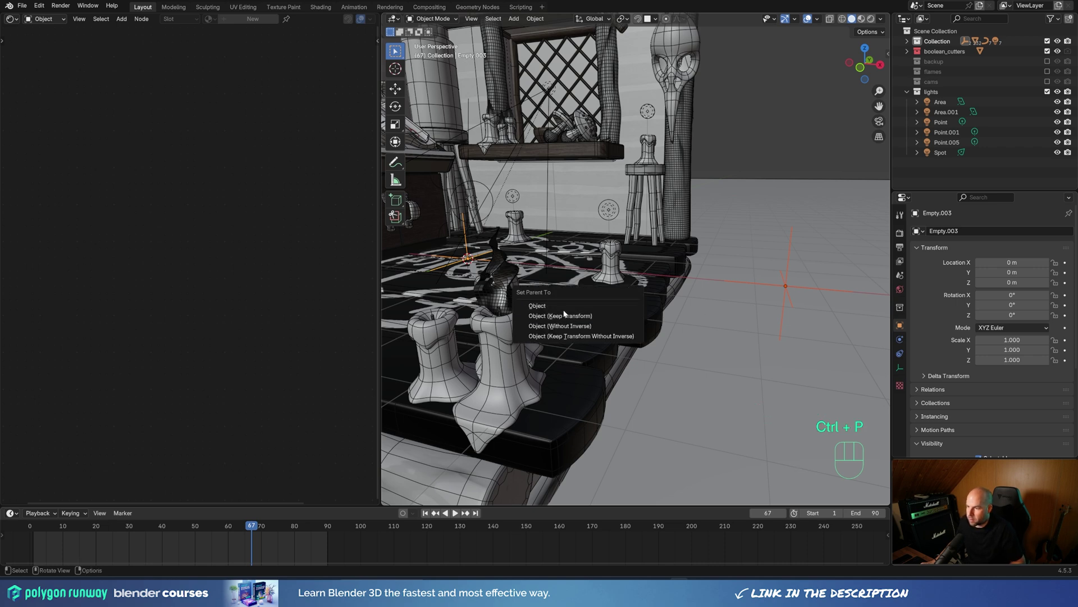
scroll(down, 3)
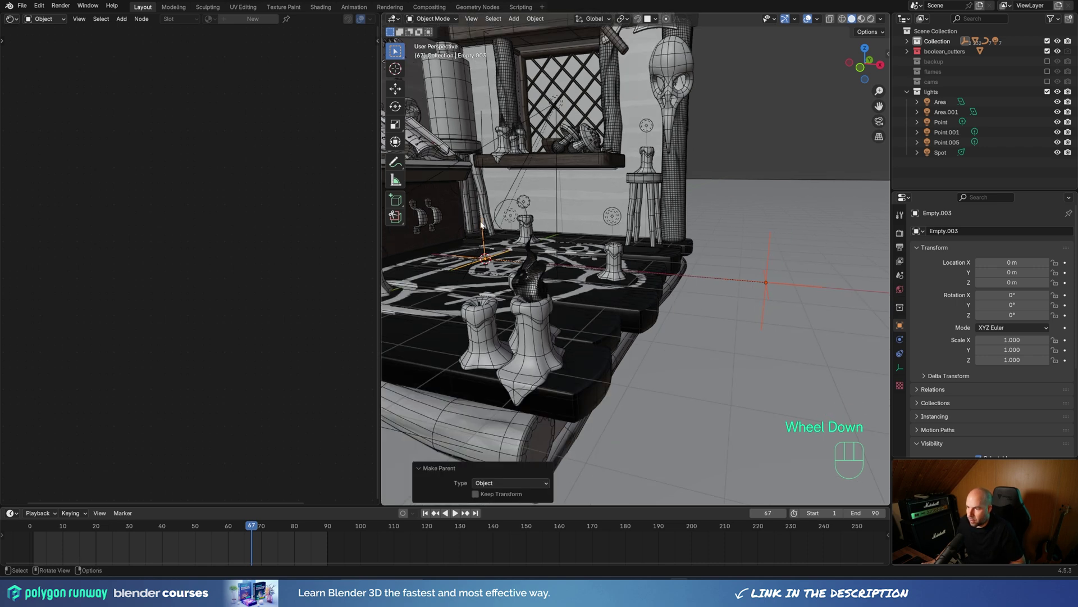
click(481, 223)
key(n)
click(884, 50)
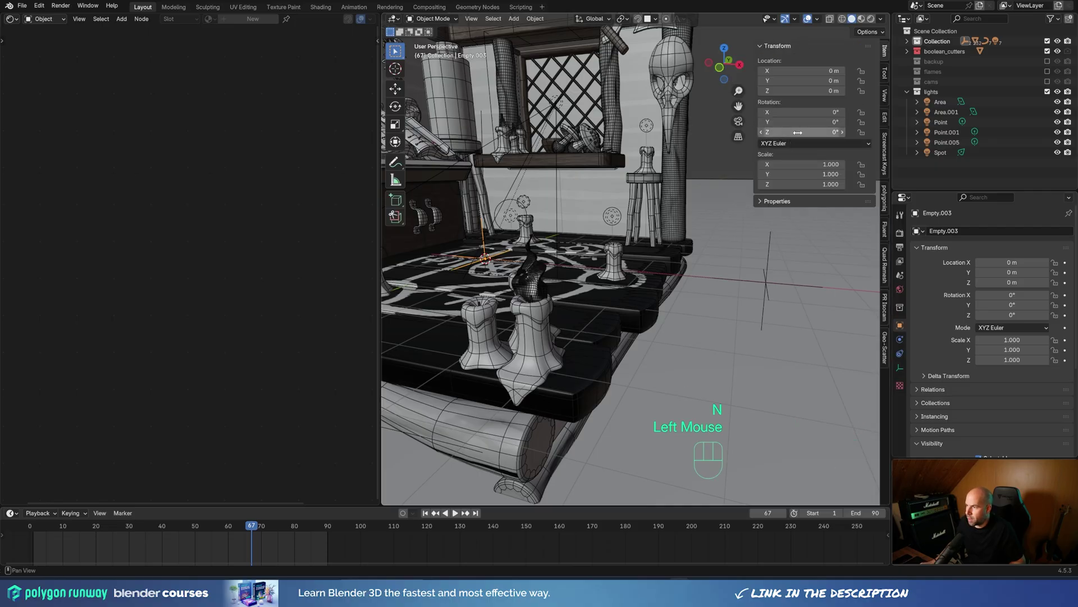
Step: Key the empty's Z rotation 0° at frame 1 and 360° at frame 91 with linear interpolation
drag(810, 138, 173, 476)
drag(238, 527, 103, 534)
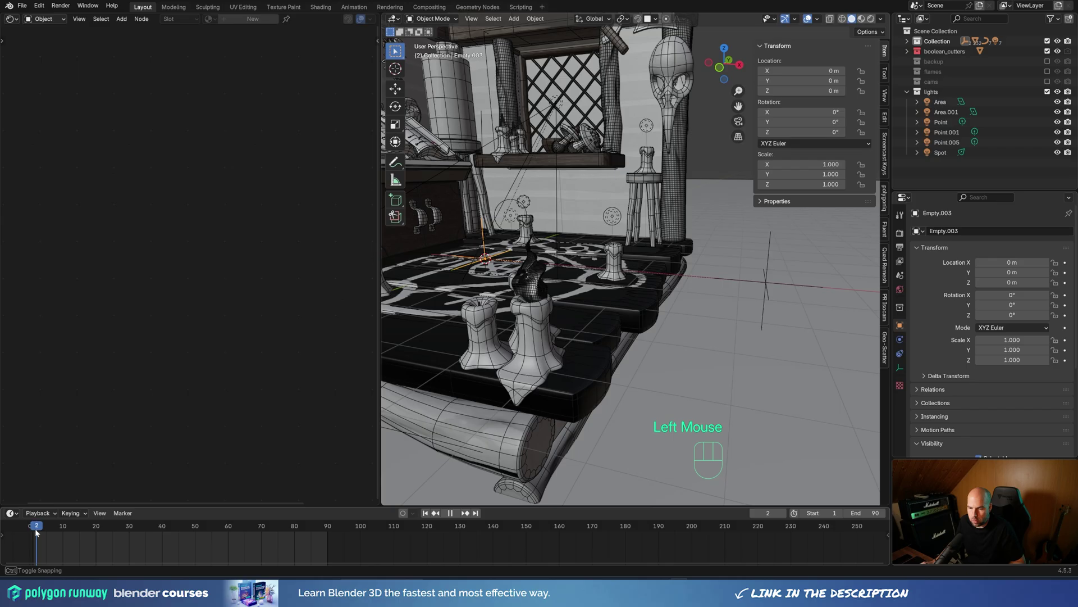
drag(820, 135, 792, 145)
click(58, 530)
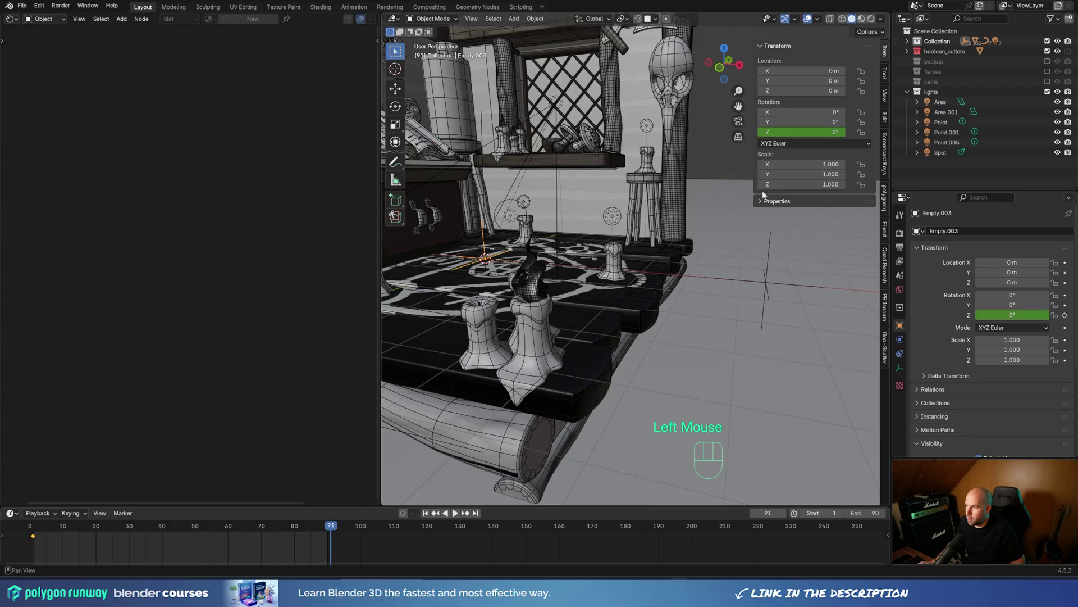
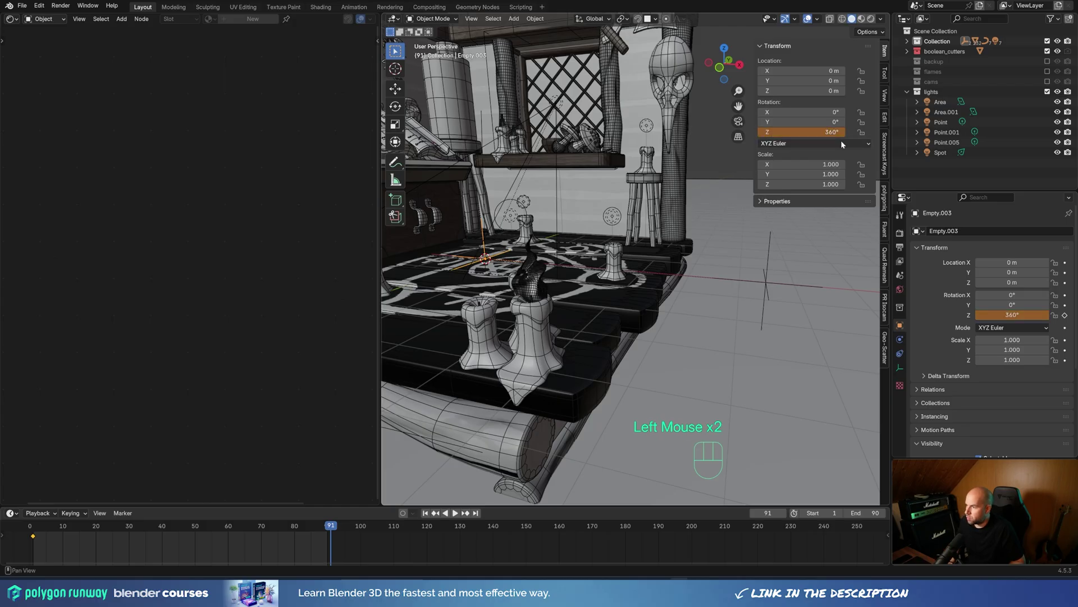
drag(825, 135, 802, 137)
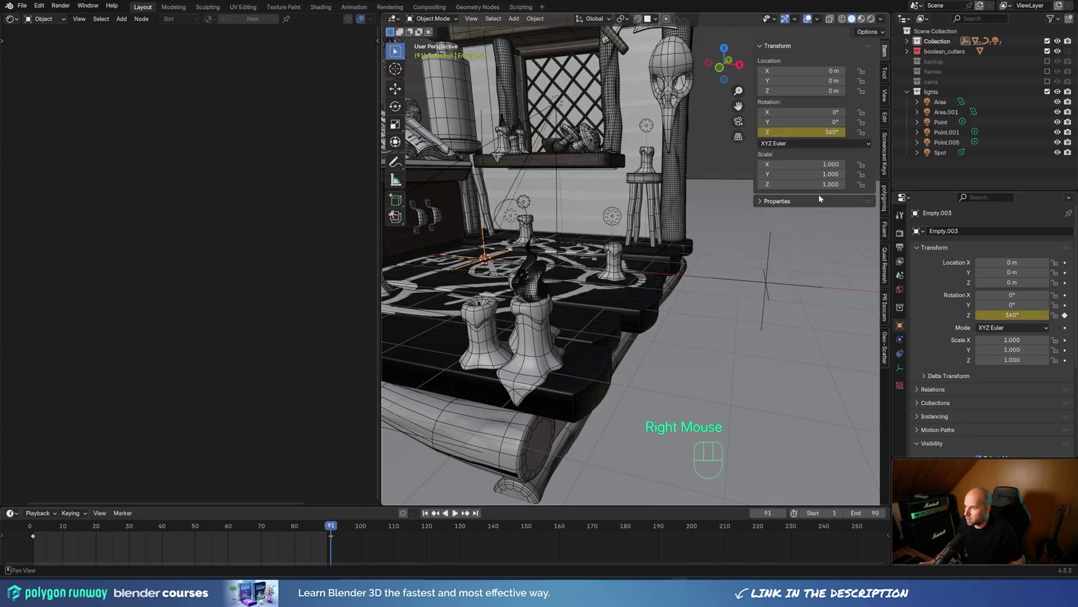
key(a)
key(t)
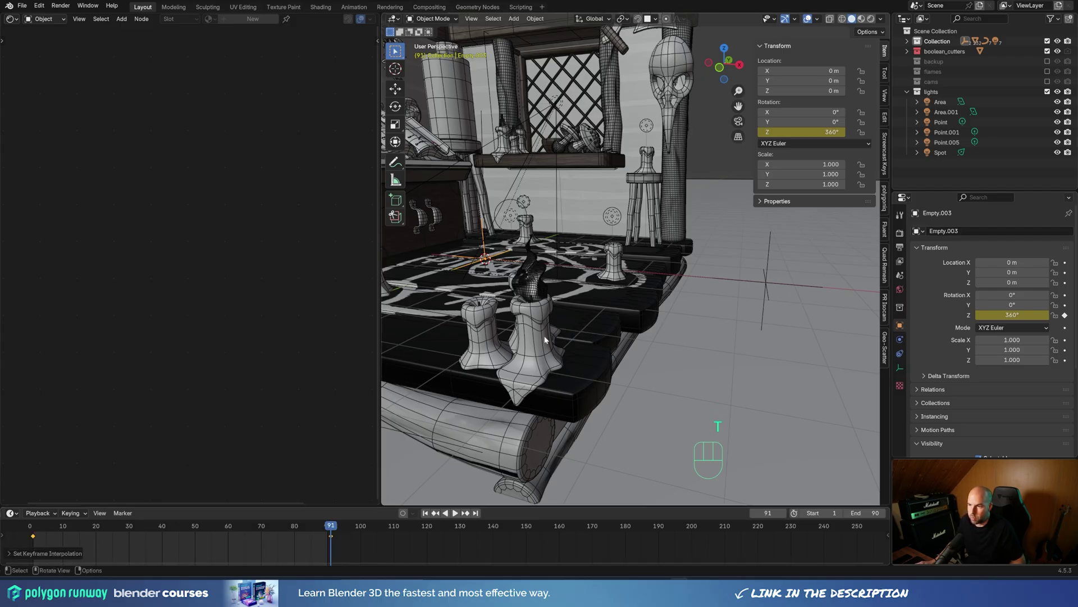
Step: Play the spin animation and orbit around the room and candles to preview it
scroll(down, 3)
drag(653, 323, 680, 313)
key(space)
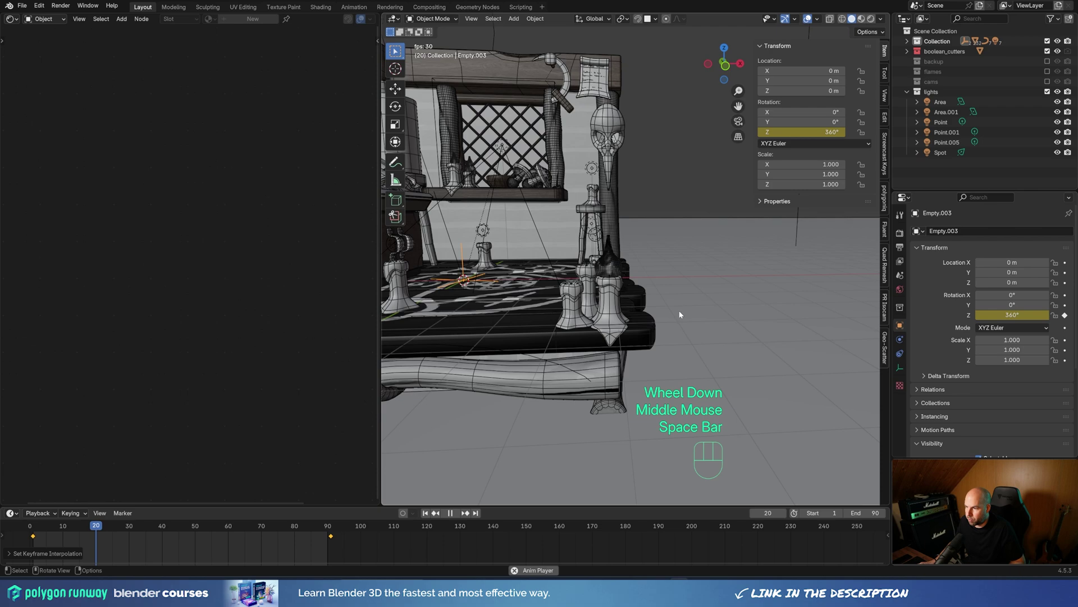
drag(656, 325, 607, 335)
scroll(down, 3)
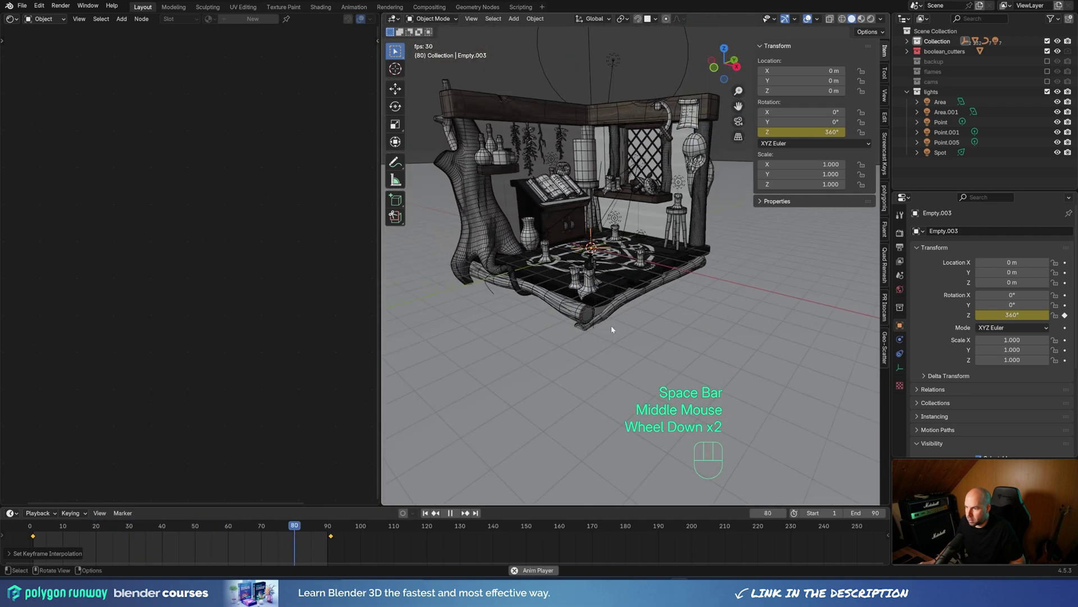
scroll(up, 3)
drag(569, 327, 648, 314)
scroll(up, 3)
drag(602, 297, 647, 300)
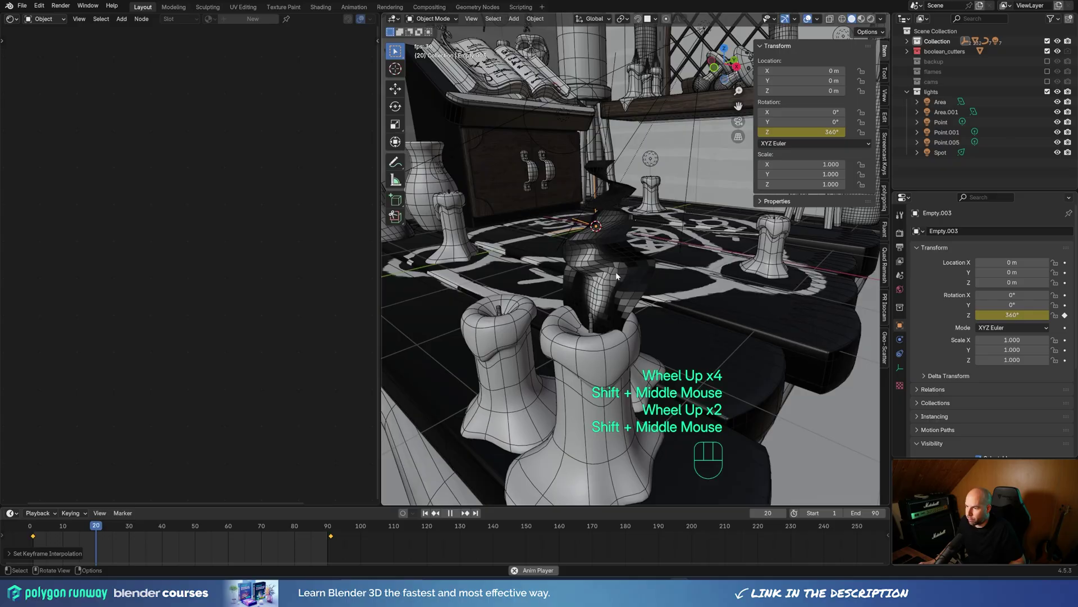
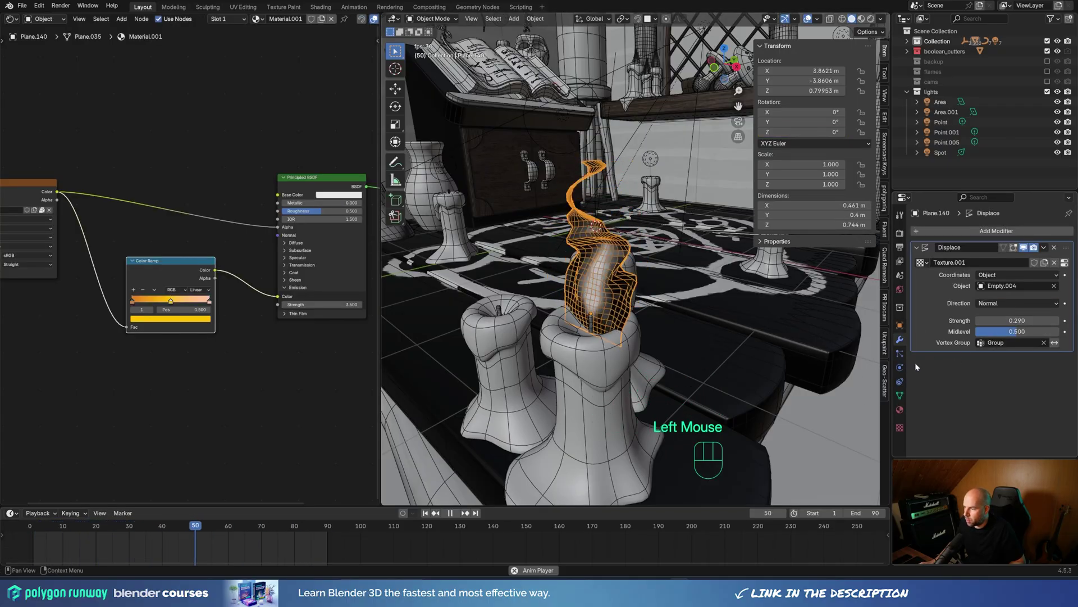
Step: Shade the flame smooth and drag its 360° key later in the timeline to slow the spin
click(1071, 260)
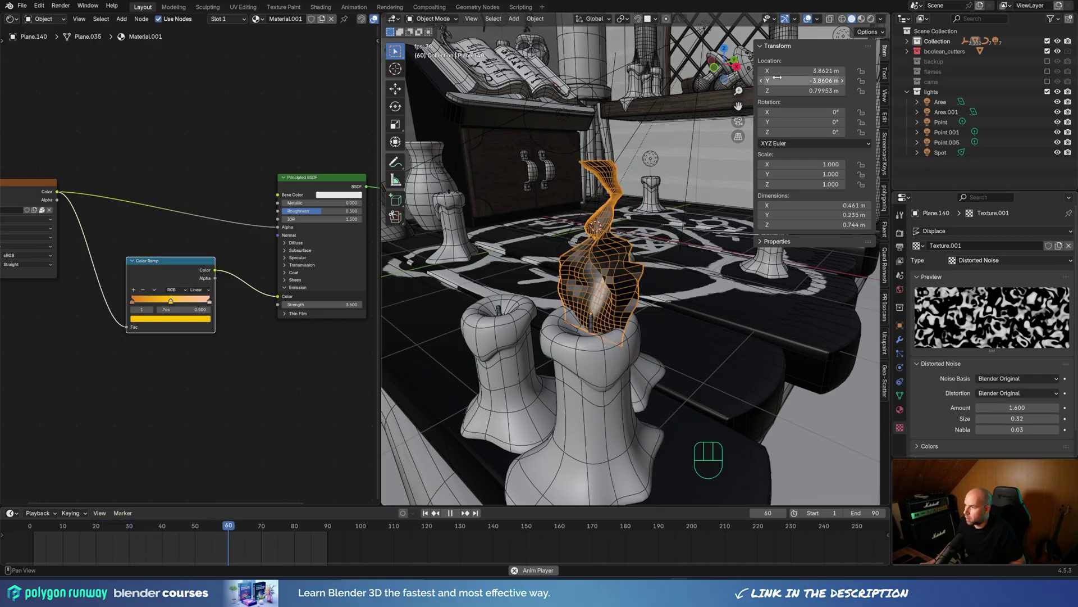
drag(821, 22, 759, 391)
scroll(up, 3)
drag(594, 300, 569, 301)
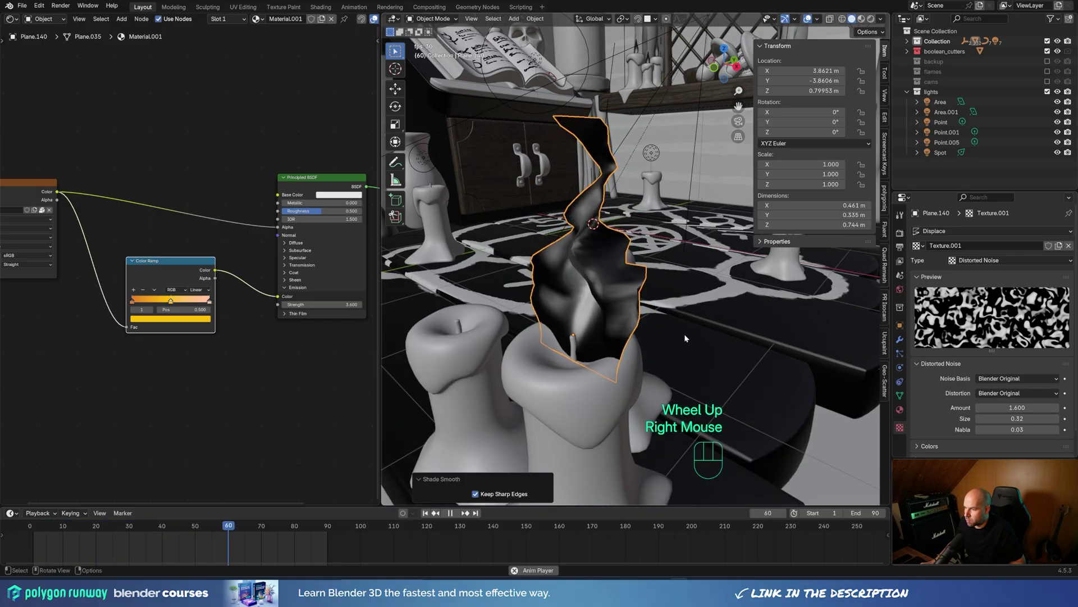
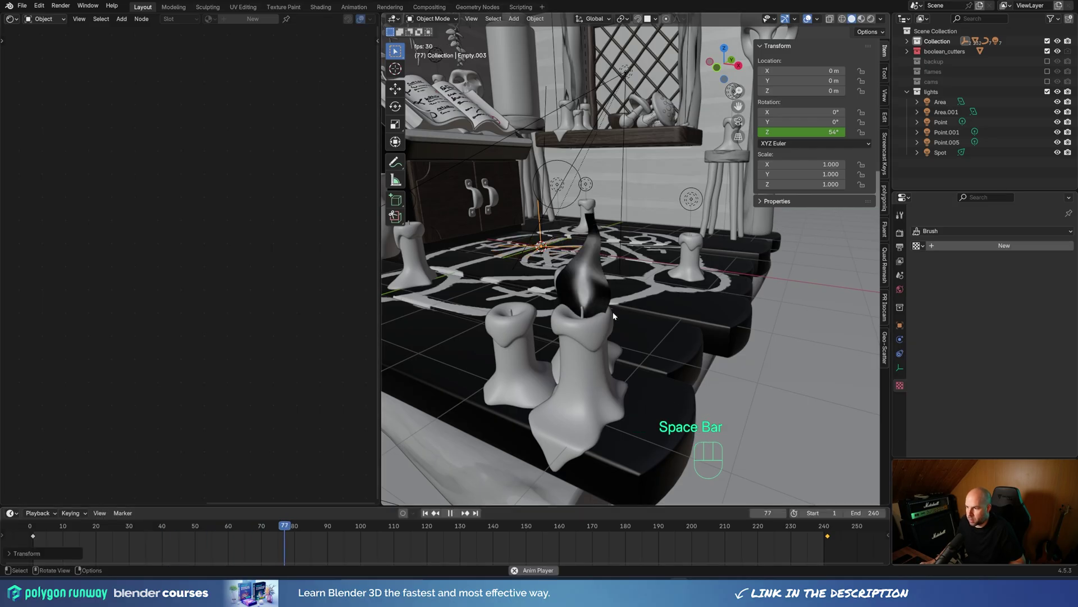
Step: Preview the flame's flicker playing in Rendered shading from close to the candle, then select the flame plane
key(space)
key(z)
key(space)
key(space)
key(z)
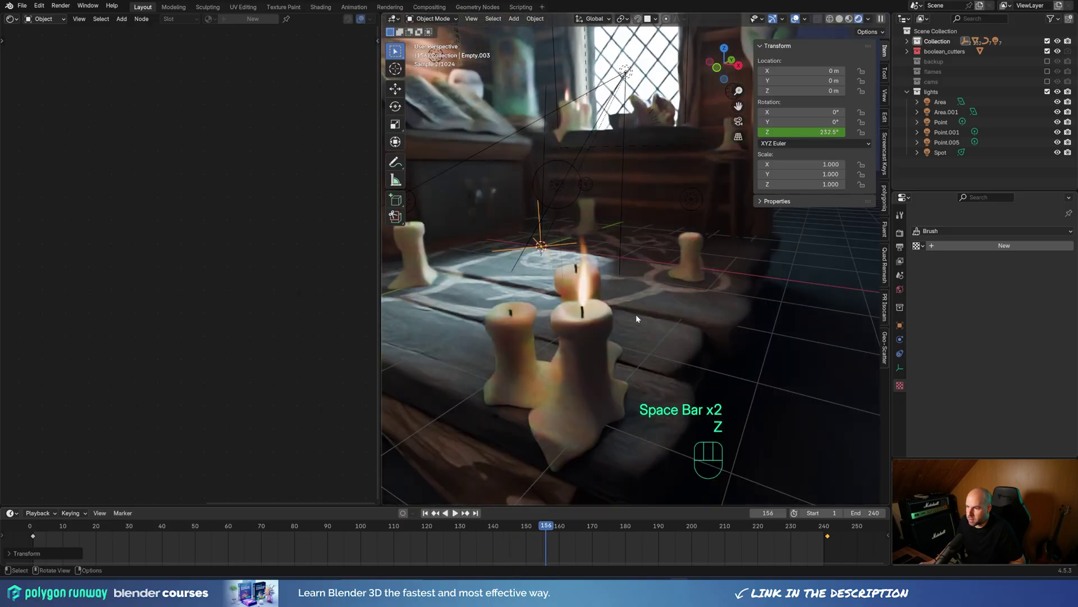
scroll(up, 3)
drag(649, 312, 683, 300)
scroll(down, 3)
key(space)
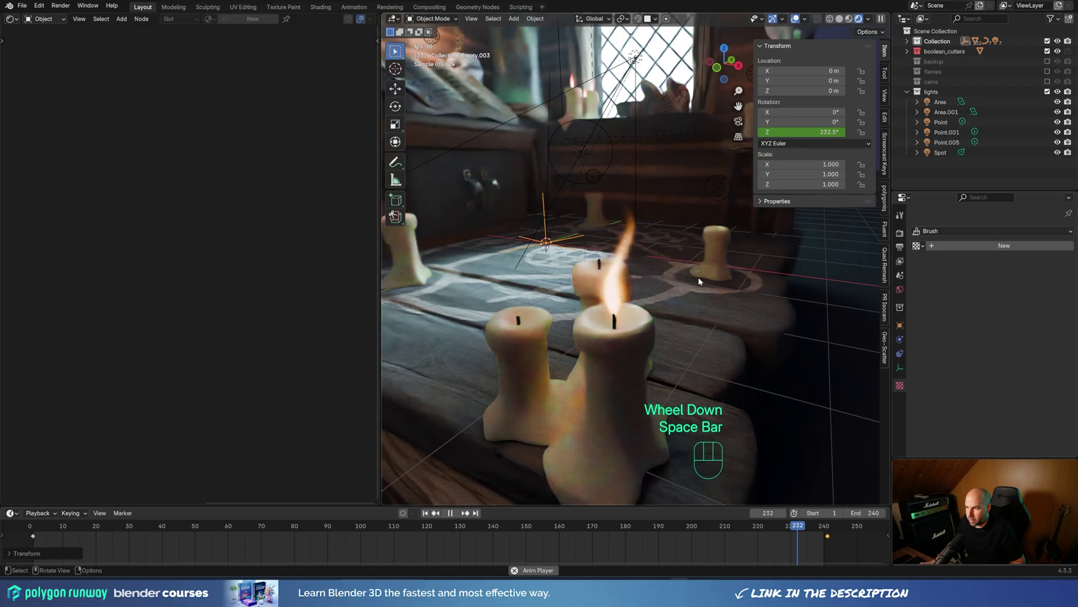
key(space)
click(625, 292)
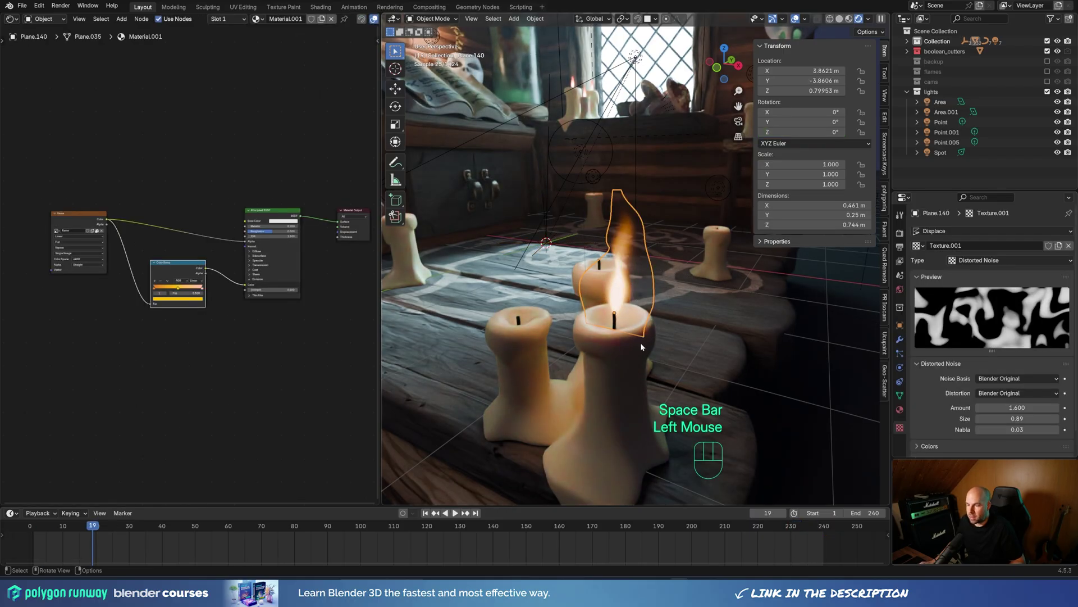
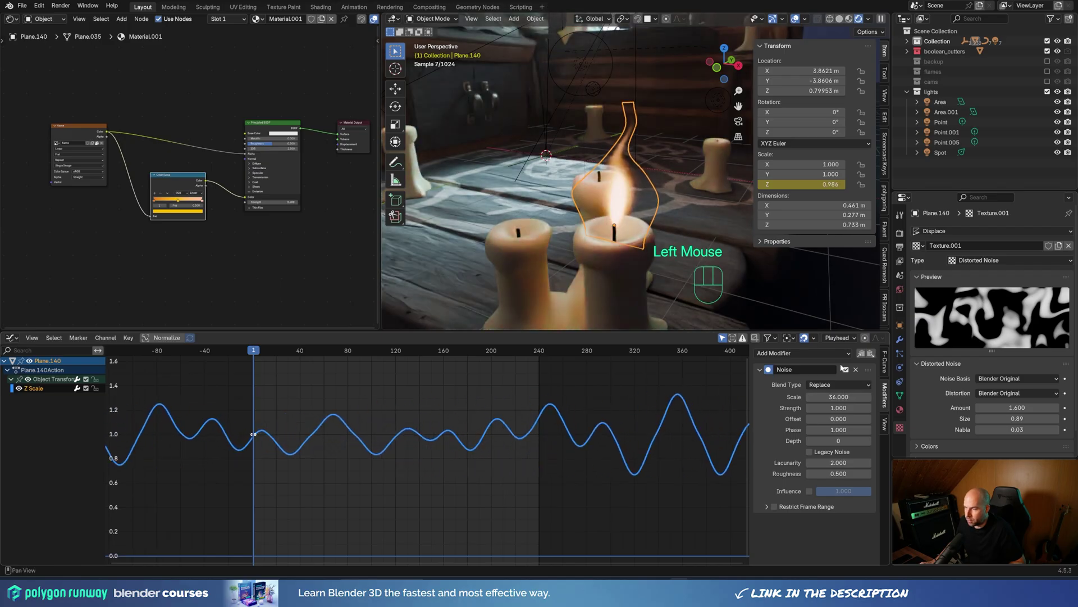
Step: Tune the Z Scale Noise modifier to lower Scale and higher Strength while watching playback near the flame
key(z)
key(space)
drag(628, 216, 640, 205)
drag(651, 193, 616, 212)
middle_click(645, 228)
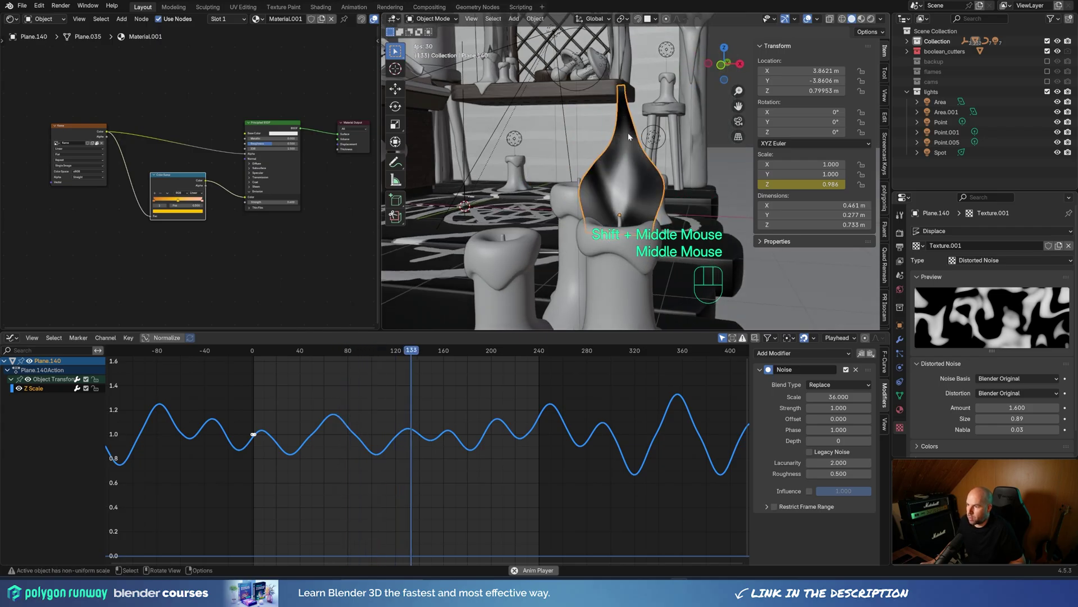
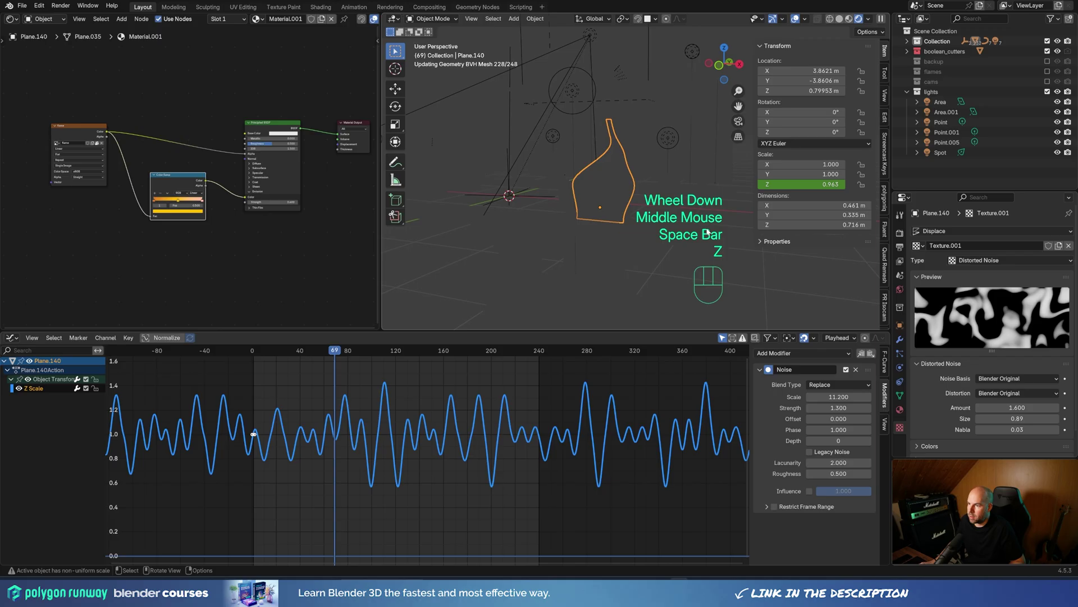
click(741, 171)
middle_click(689, 222)
key(space)
scroll(up, 3)
Step: Place a linked duplicate of the flickering flame plane onto another candle's wick
middle_click(702, 217)
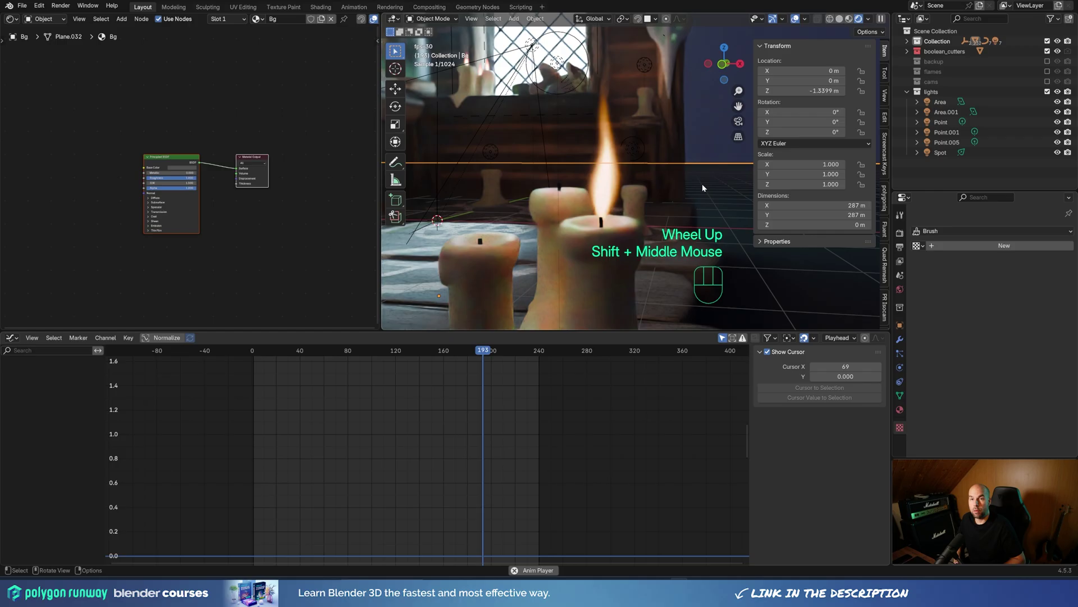
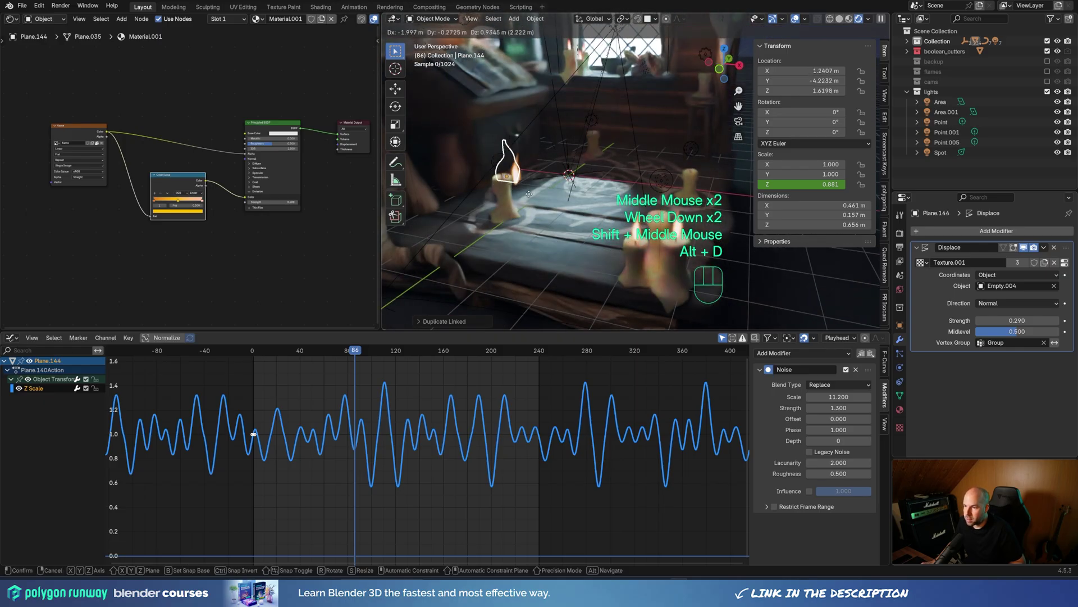
click(525, 198)
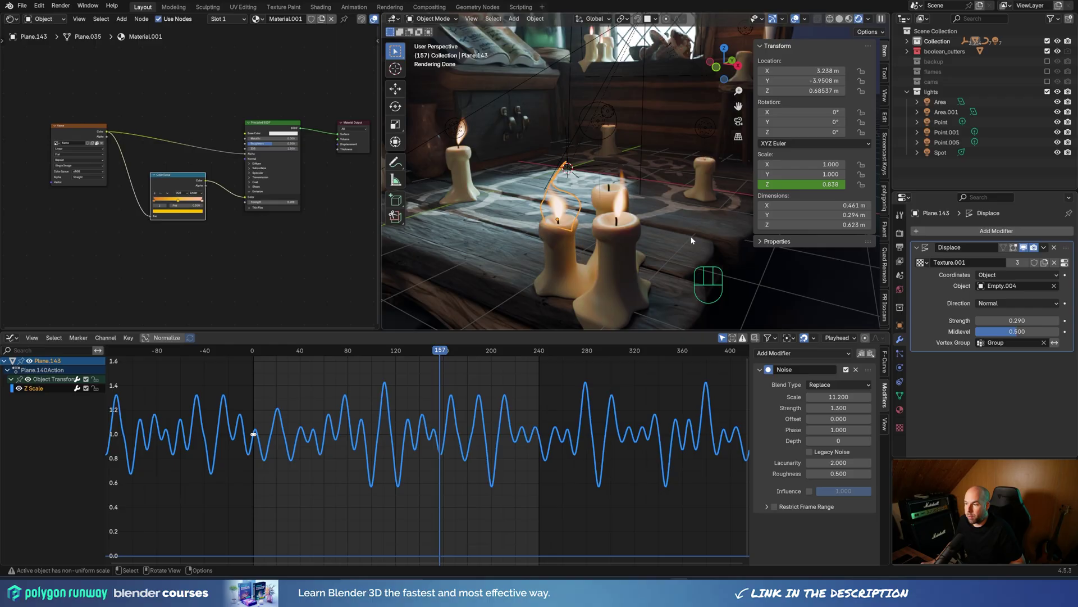